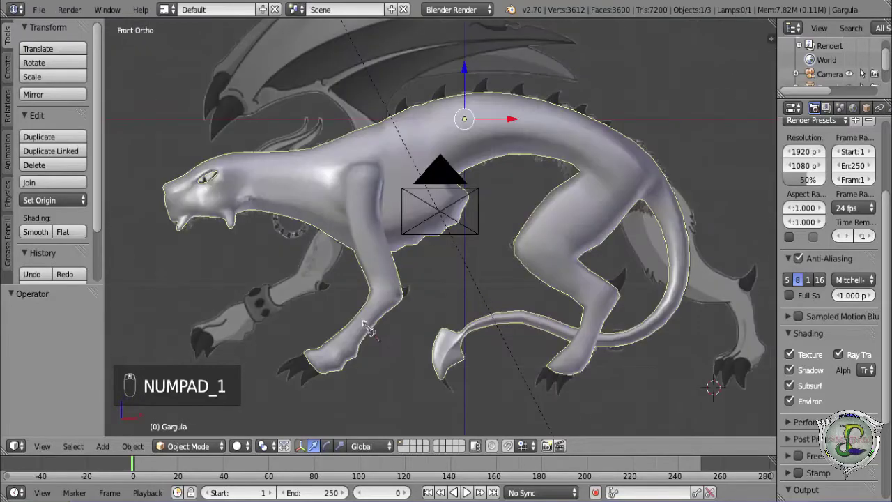
Bring the low-poly retopology mesh into view and enter Edit Mode on it.
left_click_drag(819, 429, 820, 429)
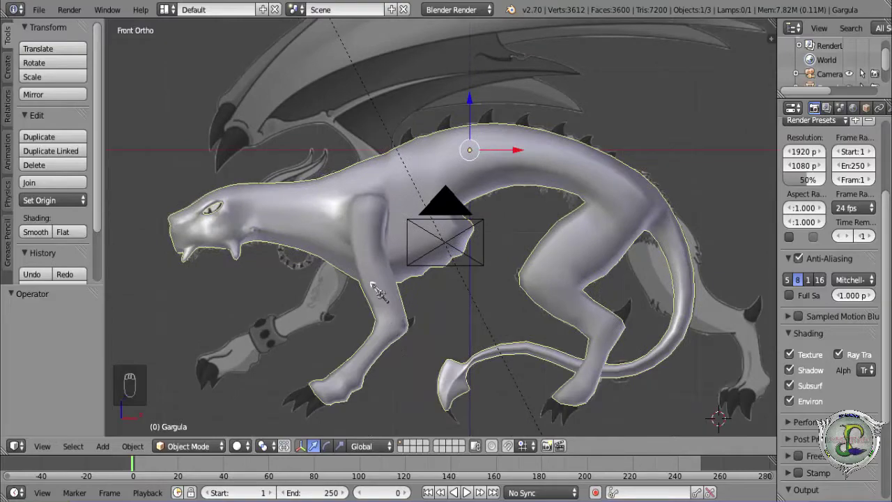
key("Tab")
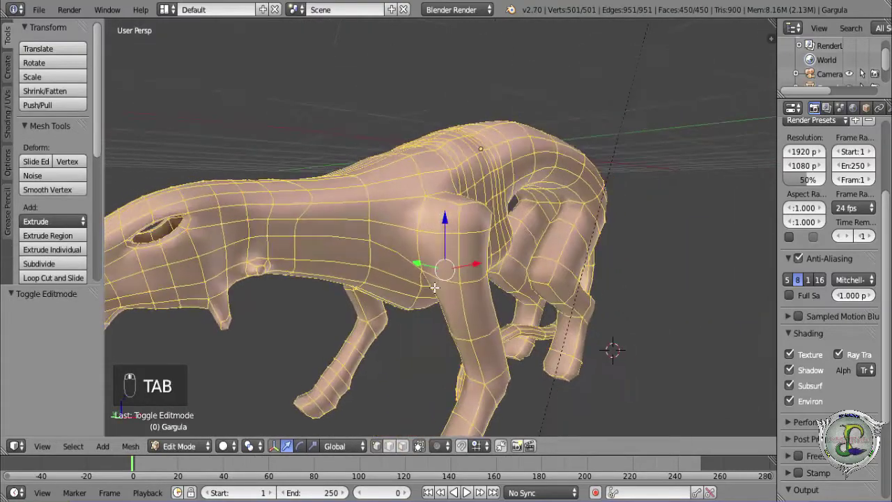
Add a lengthwise loop cut down each of the creature's two legs.
key("a")
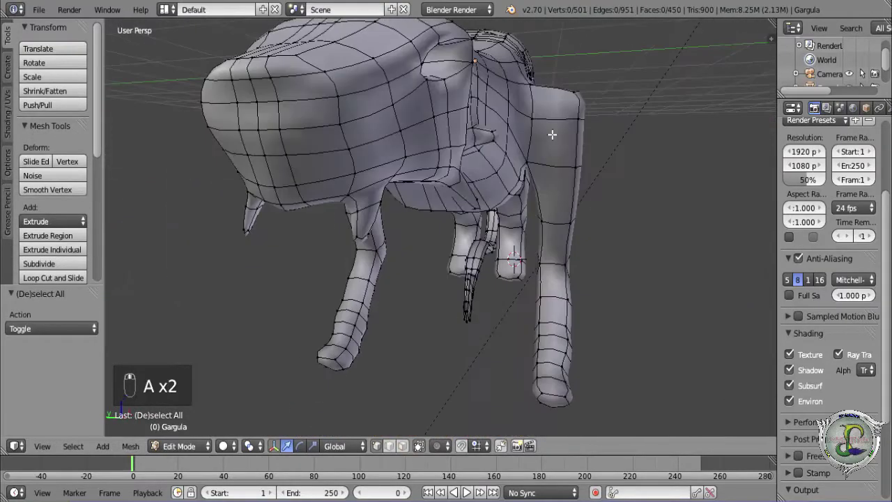
key("ctrl+r")
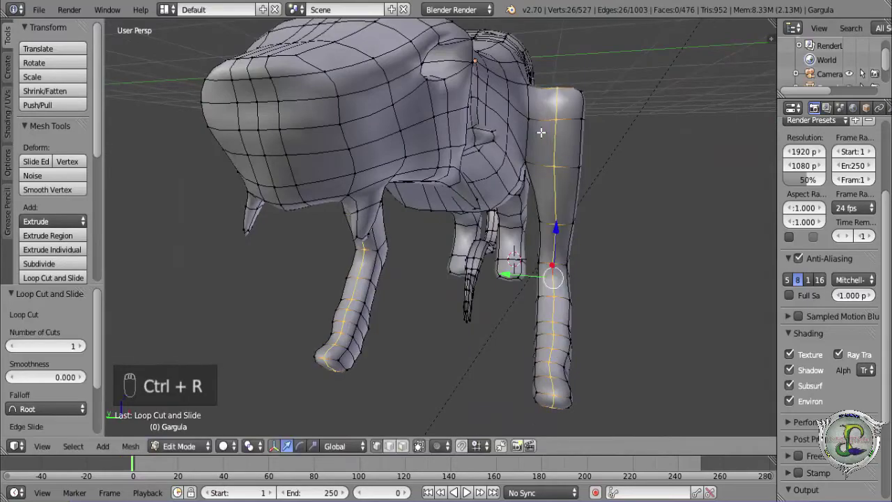
key("ctrl+z")
key("ctrl+r")
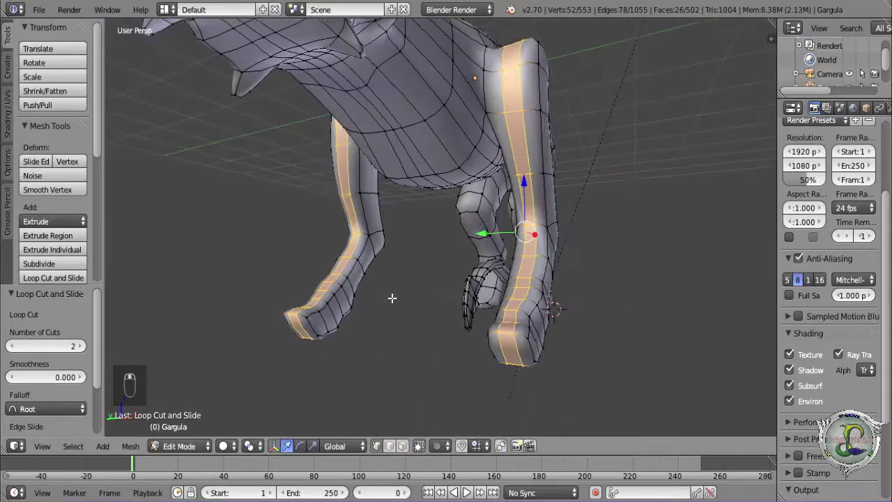
left_click(819, 429)
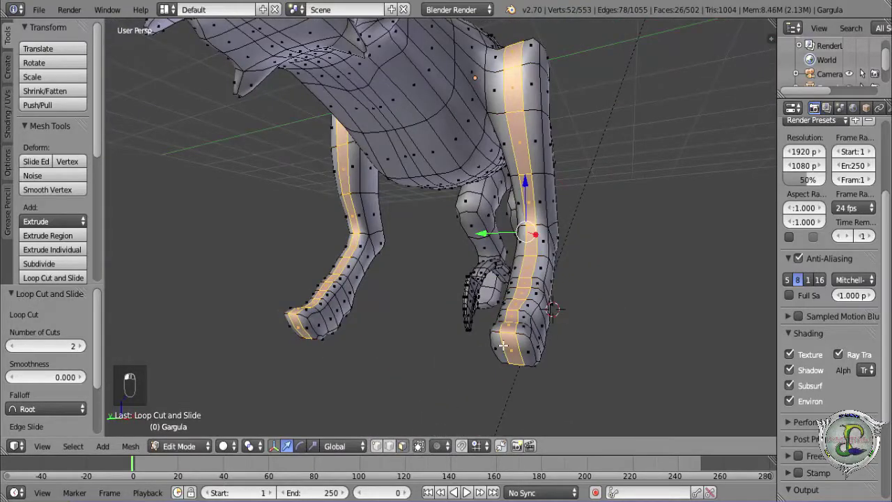
key("KP_Decimal")
Extrude the paw's front faces forward twice in Front Ortho, moving and shrinking them to taper the foot.
key("e")
middle_click(819, 429)
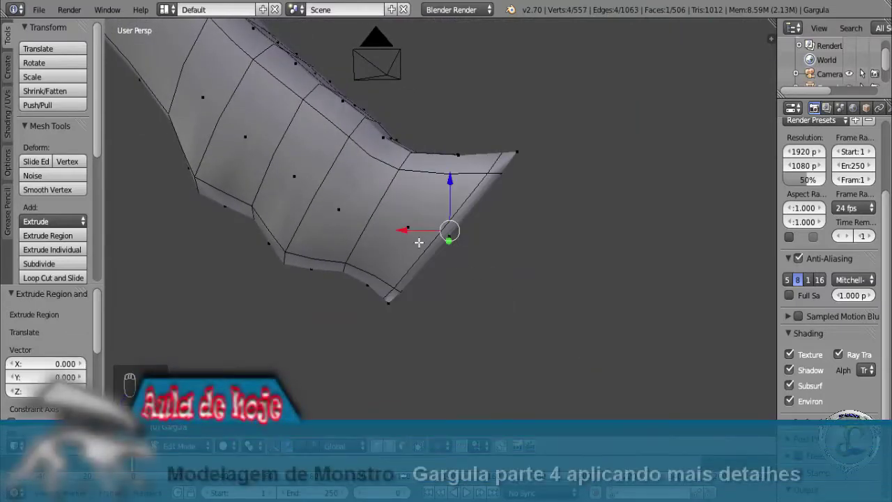
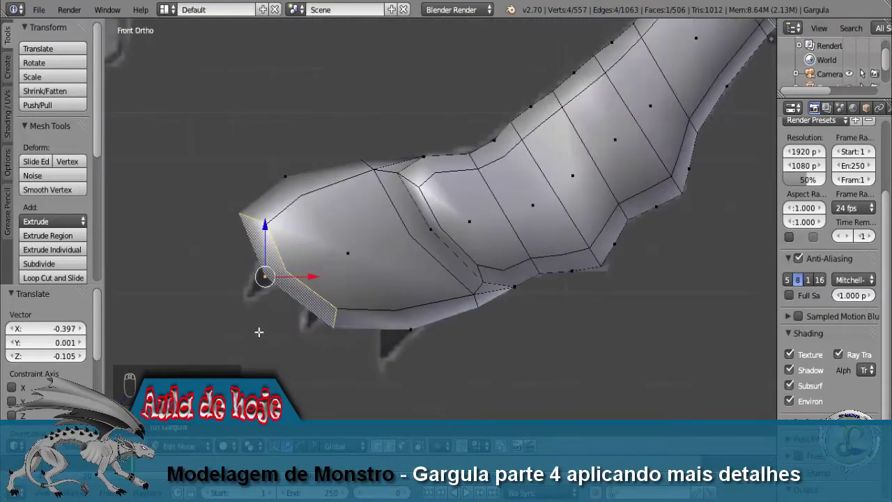
key("s")
left_click(820, 429)
key("e")
key("KP_1")
key("g")
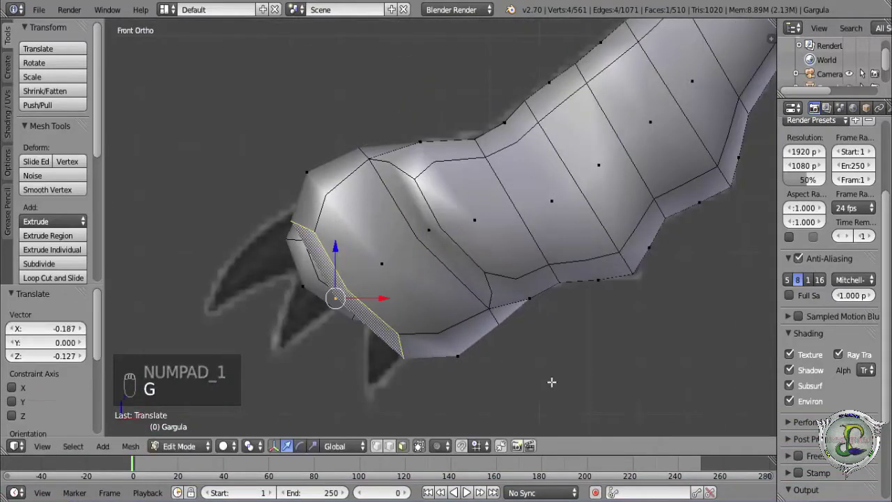
key("s")
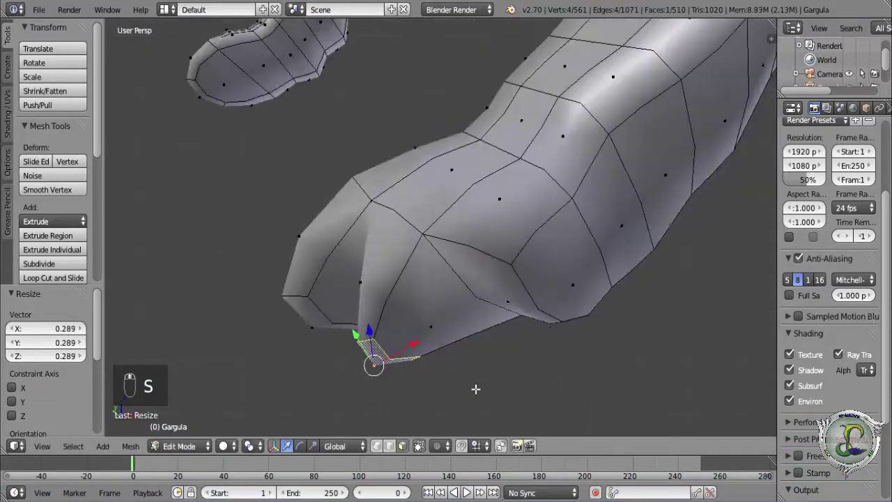
Extrude the paw tip once more, then shrink and lower the top faces against the front reference.
key("KP_1")
key("e")
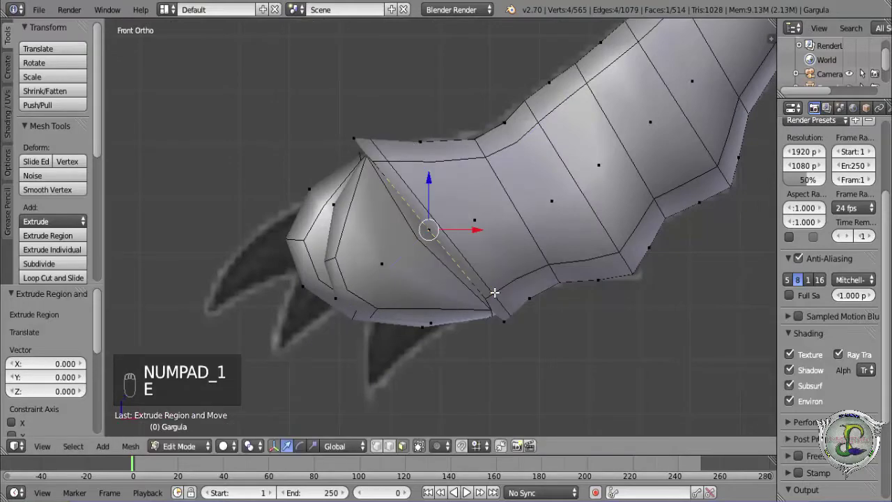
key("g")
key("s")
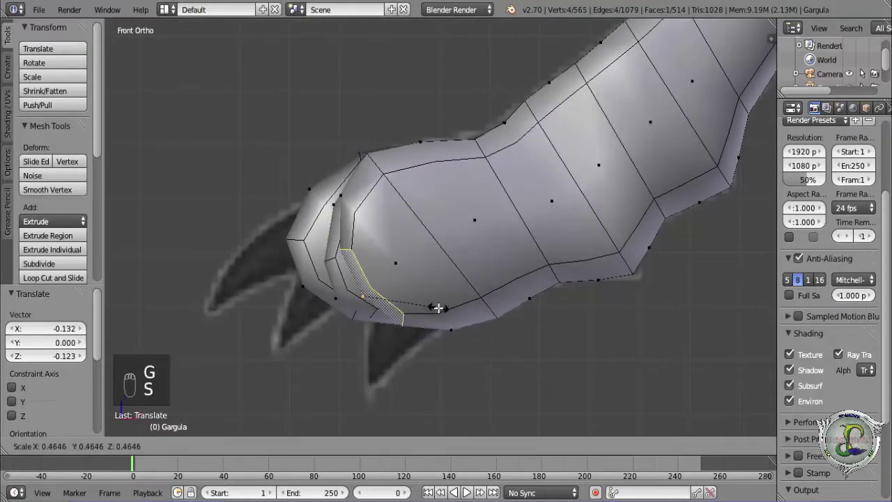
left_click(820, 429)
left_click(819, 430)
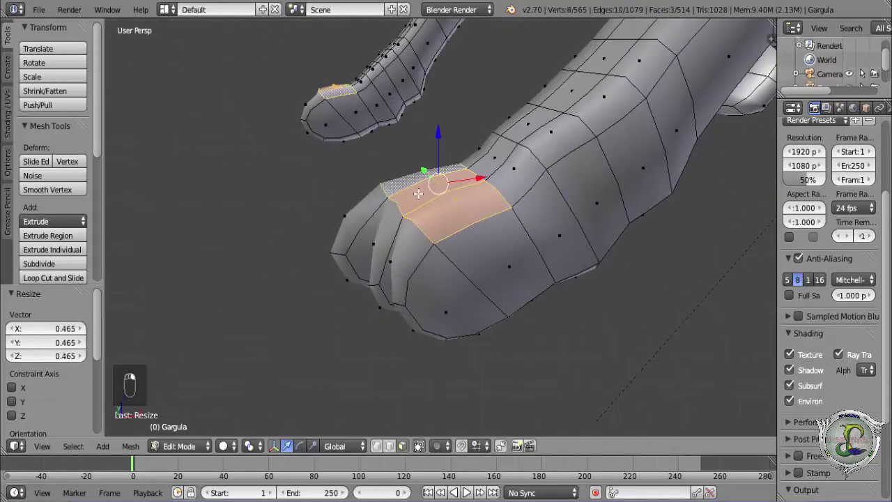
key("KP_1")
key("z")
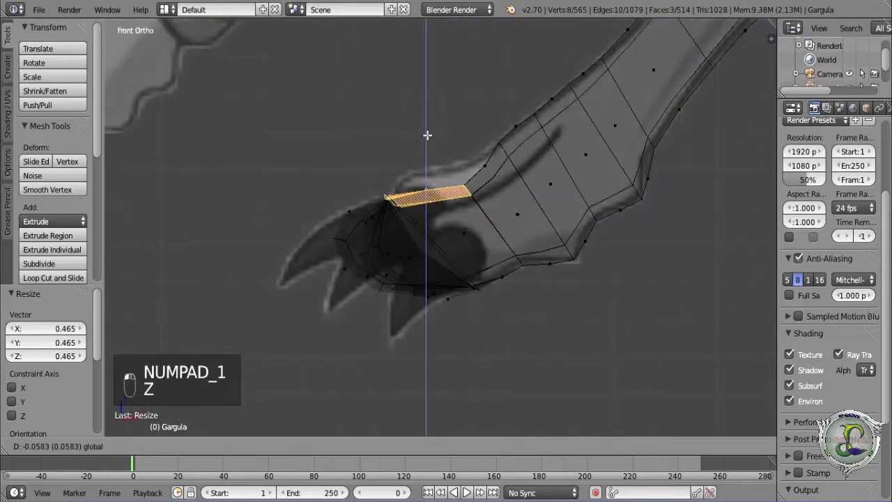
key("z")
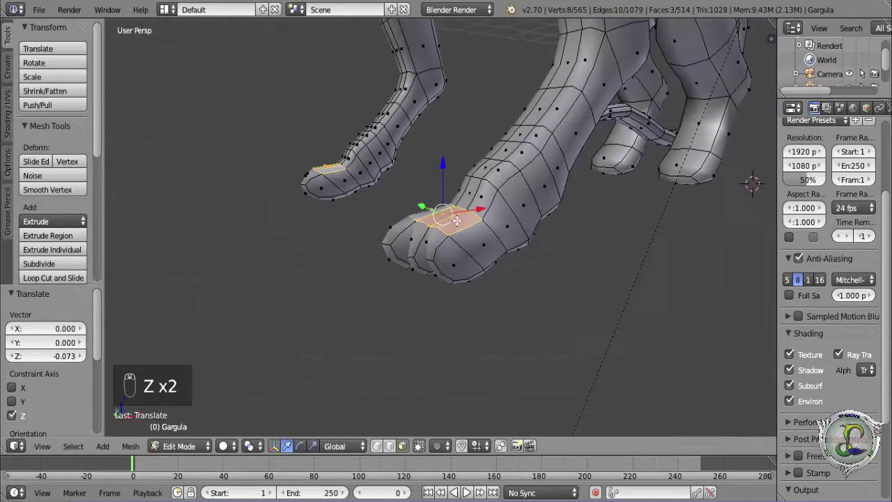
Check the hind foot against the front reference and bring it into perspective view.
key("KP_1")
key("z")
left_click_drag(819, 429, 819, 429)
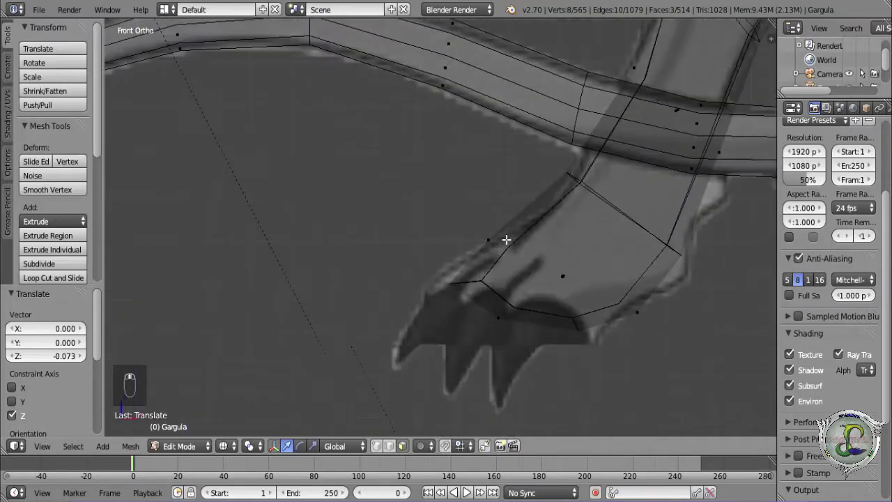
key("z")
key("ctrl+r")
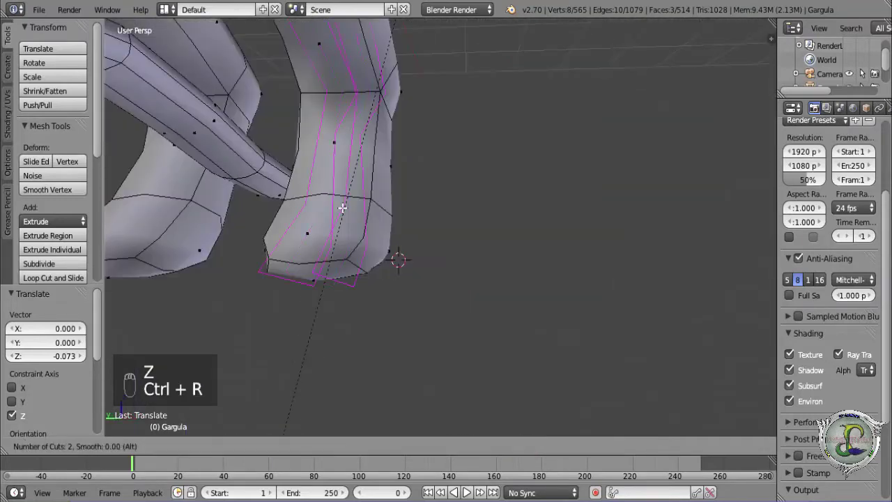
Lay two edge loops across the hind foot and extrude its tip forward into a paw.
left_click_drag(820, 429, 819, 429)
key("z")
key("e")
key("g")
key("s")
left_click(819, 429)
left_click(819, 429)
key("e")
key("g")
left_click(819, 429)
Extrude the hind paw tip again and shrink the new edge to taper it.
right_click(820, 429)
key("KP_1")
key("e")
key("g")
key("s")
key("z")
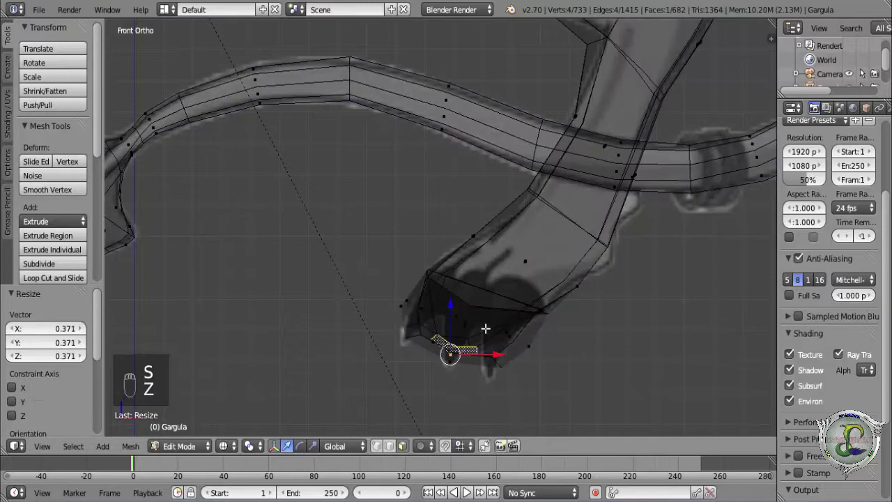
key("z")
key("z")
key("z")
Bring the creature's back into view and select the base face for the back spike.
left_click_drag(819, 429, 820, 429)
key("z")
left_click(819, 429)
middle_click(819, 429)
key("KP_1")
Extrude a spike from the back and pull its shrunken tip up along the reference spine.
key("e")
key("z")
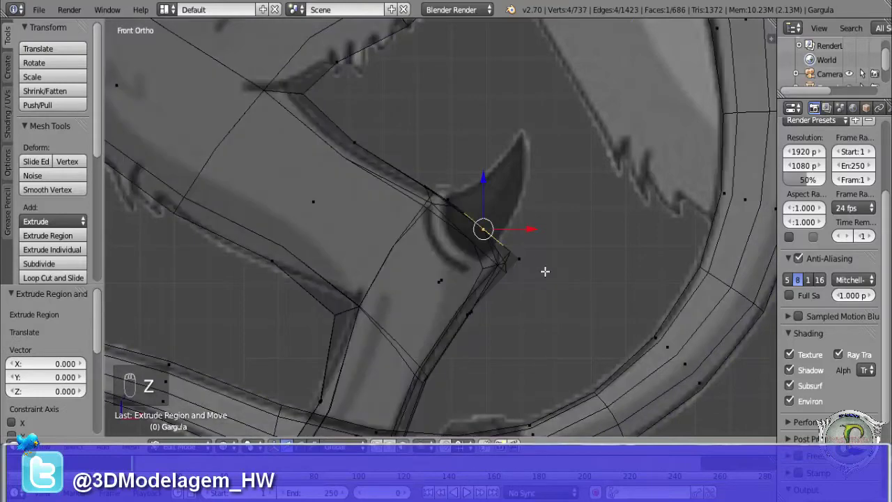
key("s")
key("g")
key("z")
key("s")
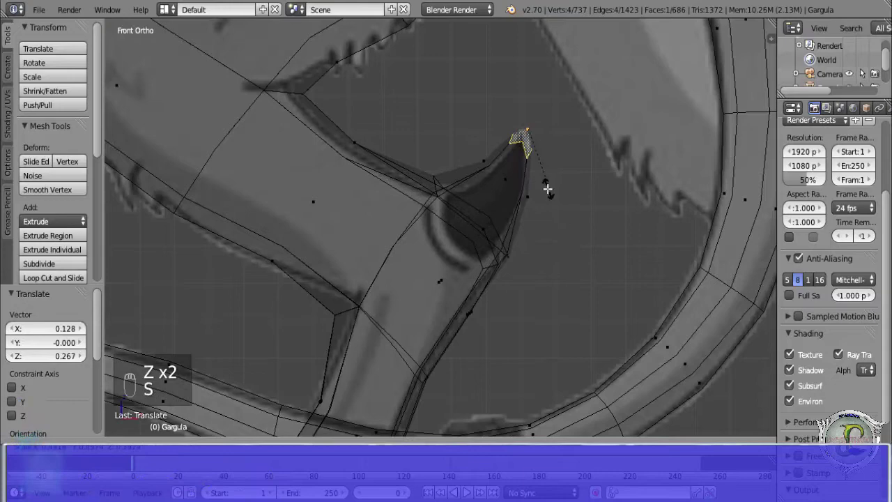
key("a")
key("a")
left_click(819, 429)
key("z")
left_click(819, 429)
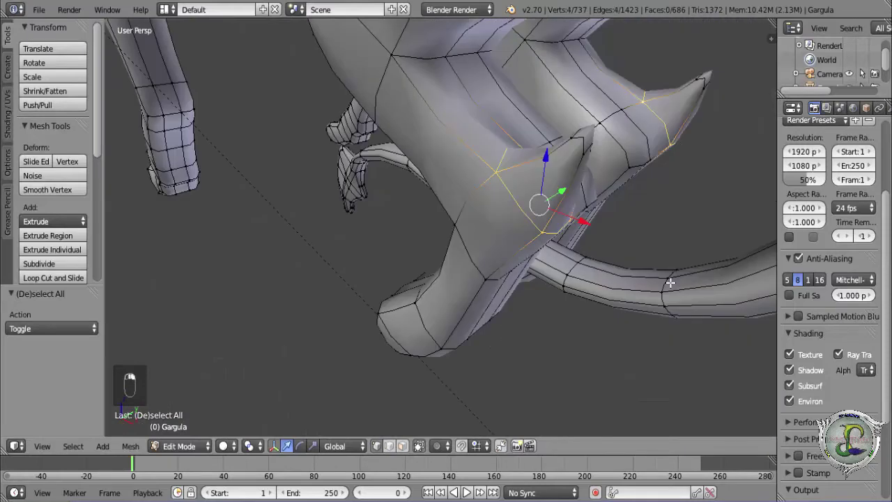
key("KP_1")
Undo the first spike attempt back to the flat back face.
key("ctrl+z")
key("ctrl+z")
key("ctrl+z")
key("ctrl+z")
key("ctrl+z")
key("ctrl+z")
key("ctrl+z")
key("ctrl+z")
key("ctrl+z")
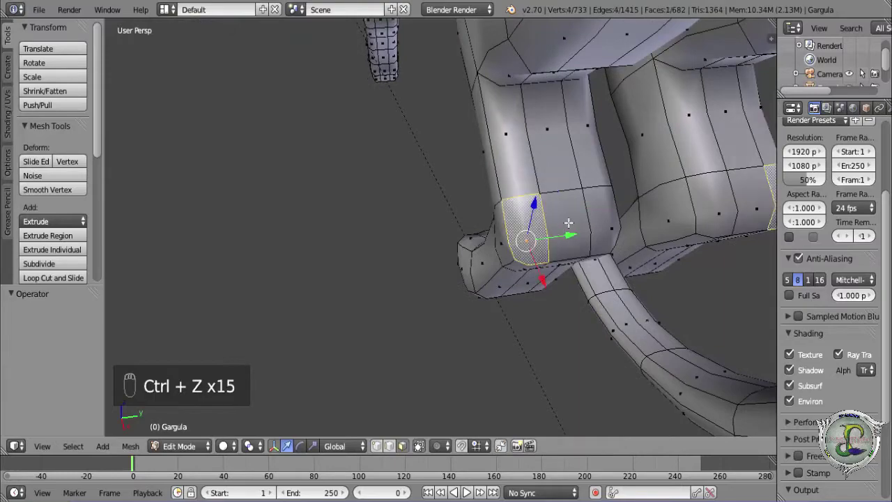
Re-extrude the spike in two stages, moving, shrinking and rotating the tip to curve it along the reference.
key("e")
key("KP_1")
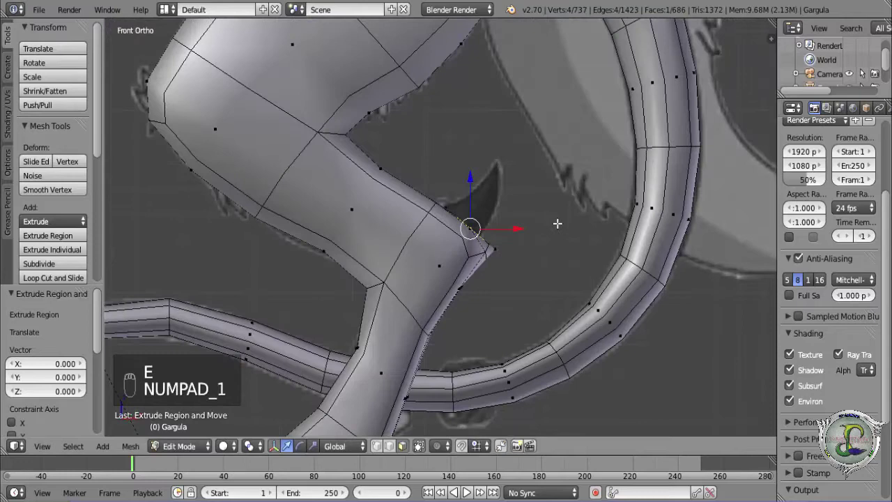
key("z")
key("g")
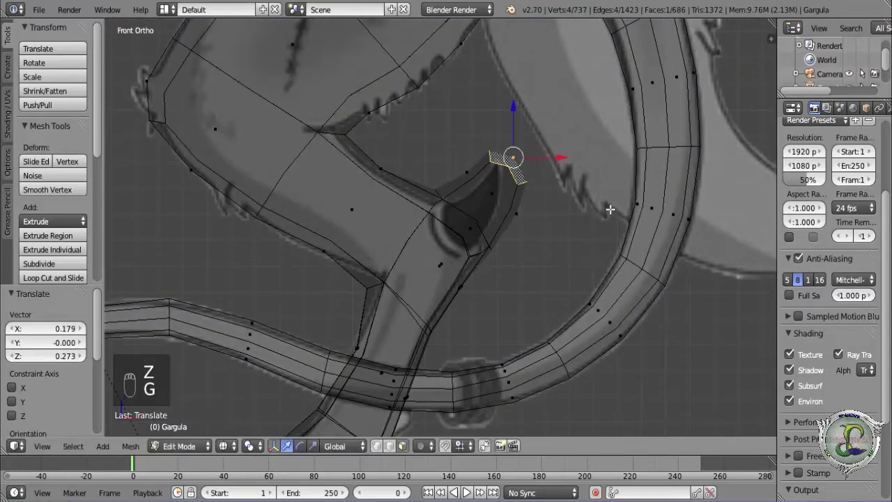
key("s")
middle_click(819, 429)
key("g")
key("r")
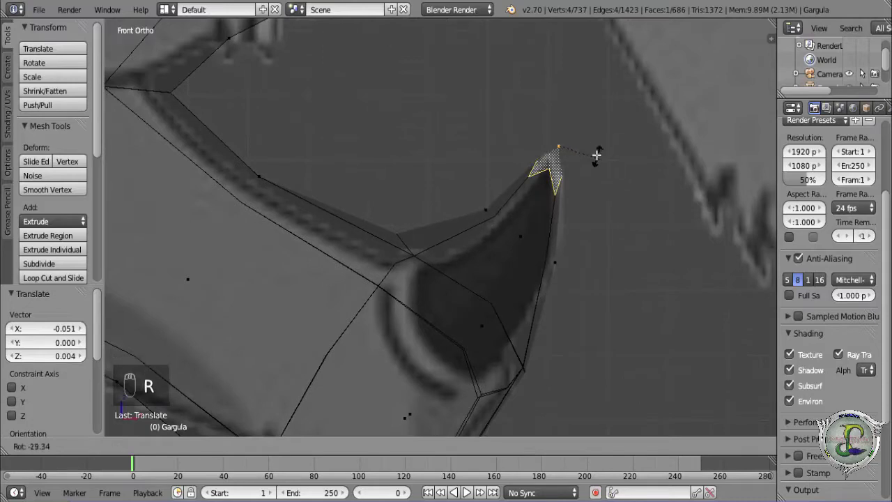
key("z")
key("a")
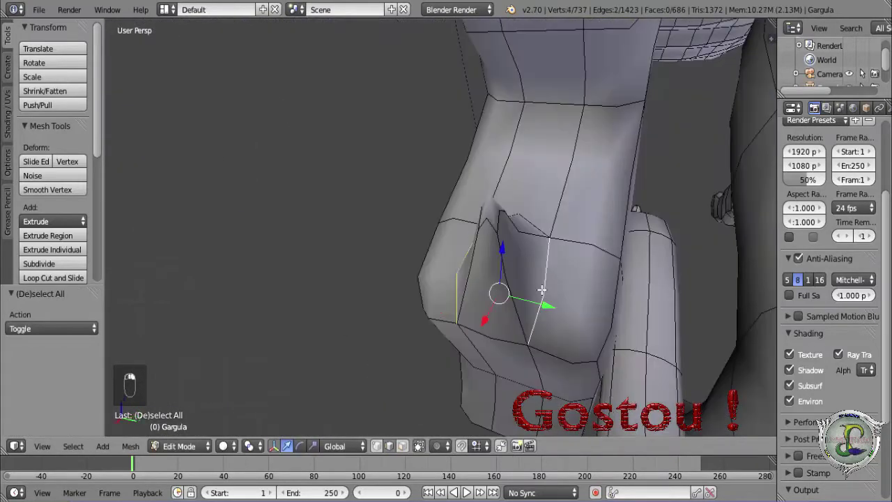
Round the spike's base vertex loop into a circle with LoopTools and check it against the front reference.
key("w")
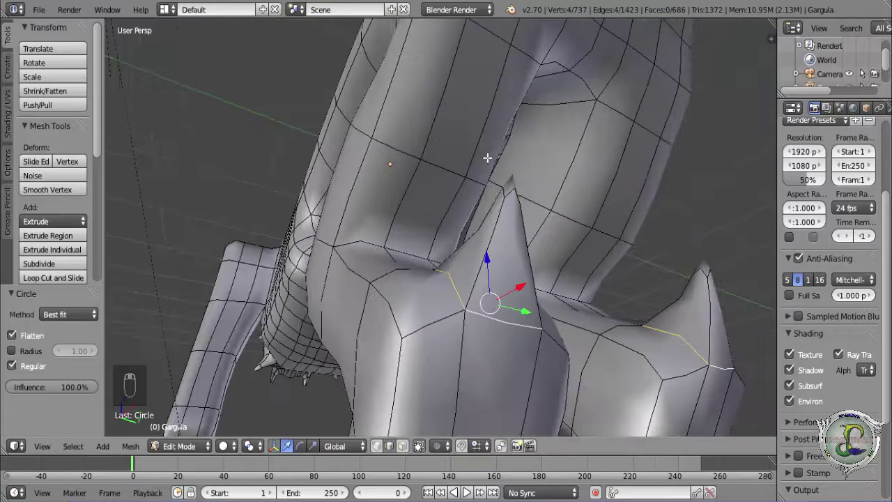
key("KP_1")
key("z")
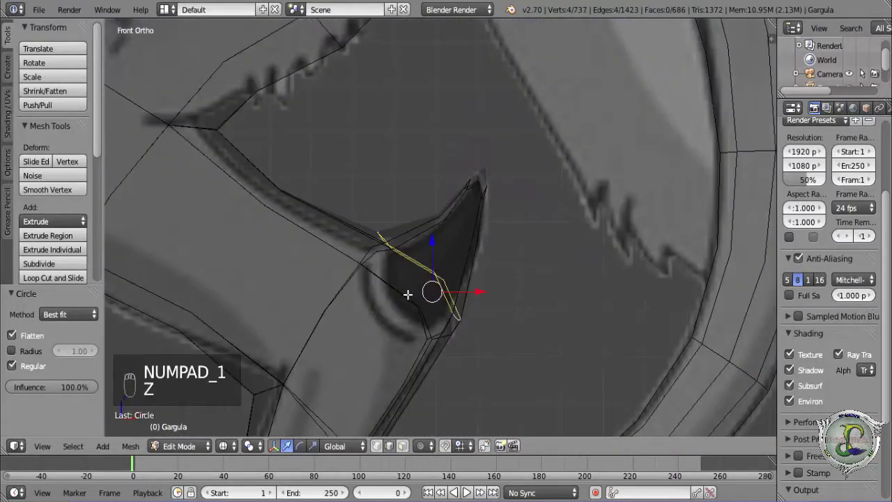
key("g")
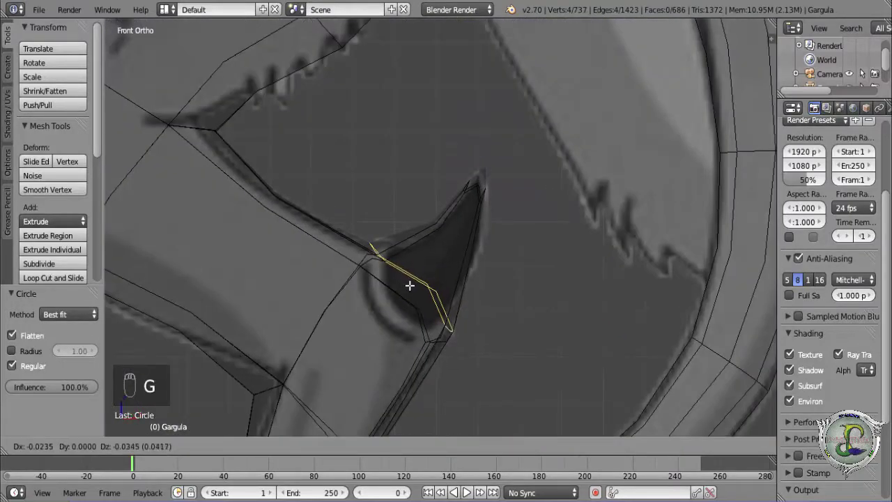
key("z")
left_click_drag(819, 429, 820, 429)
middle_click(819, 429)
key("KP_1")
middle_click(819, 429)
middle_click(819, 430)
key("z")
Extrude the spike tip further out and scale the new ring along the spike.
key("a")
left_click(819, 429)
key("c")
key("g")
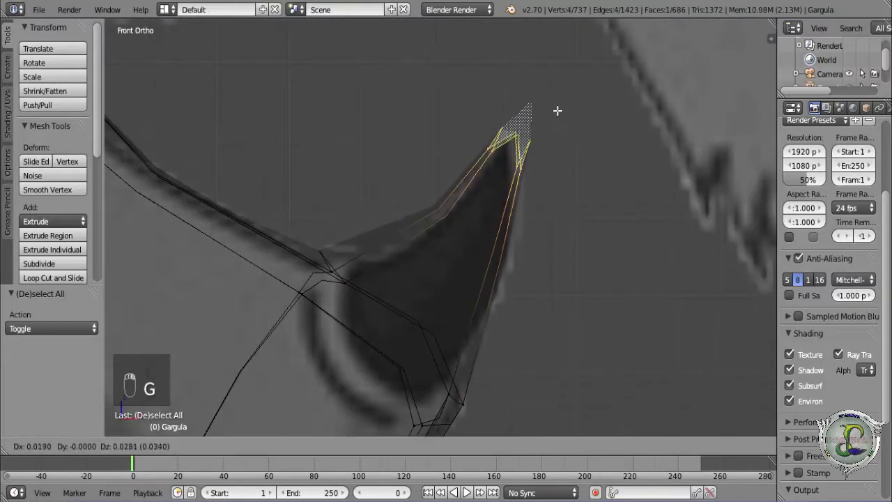
key("s")
left_click_drag(819, 429, 819, 429)
key("ctrl+r")
left_click(819, 429)
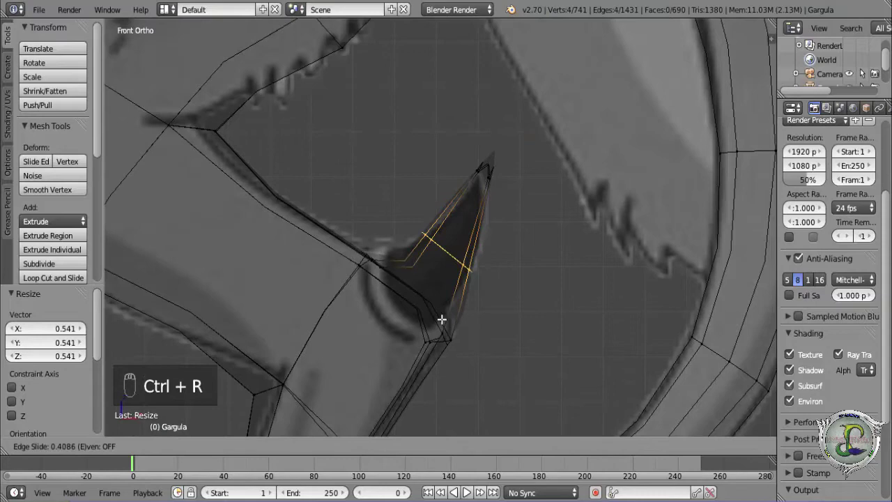
Add an extra edge loop running around the spike.
key("z")
key("ctrl+r")
left_click(819, 429)
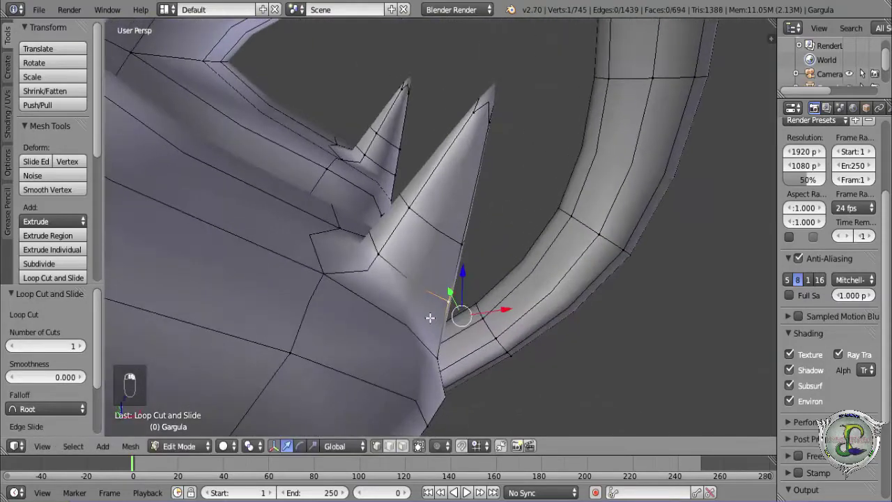
Preview the smoothed creature out of Edit Mode, then return and line up the front leg in Front Ortho.
key("Tab")
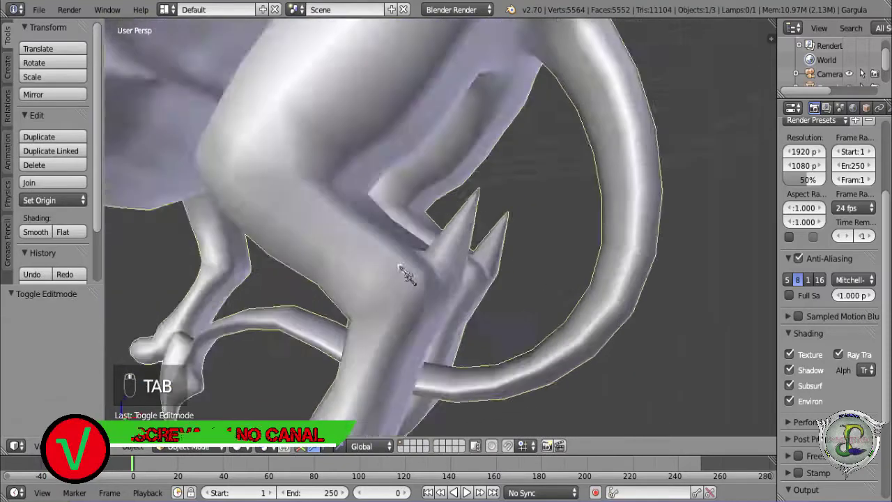
key("Tab")
key("Tab")
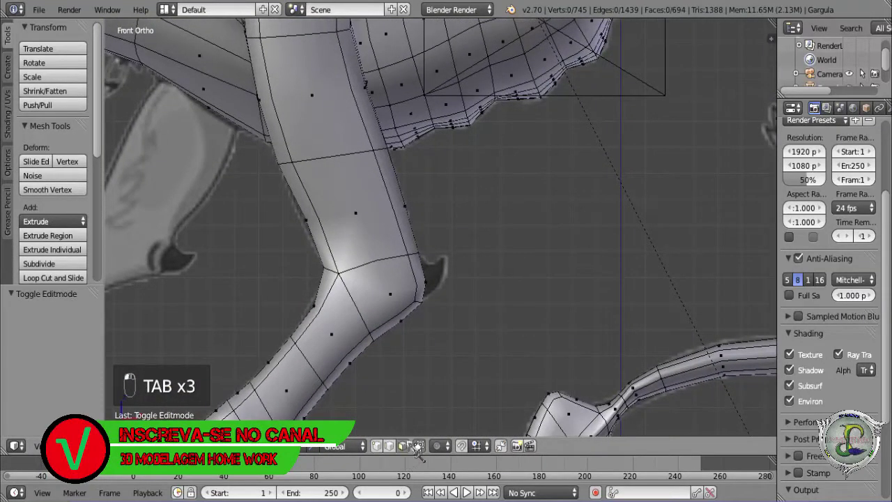
middle_click(819, 429)
key("KP_1")
key("z")
Extrude a small spur from the leg elbow, moving, shrinking and rotating it to follow the reference claw.
key("e")
key("g")
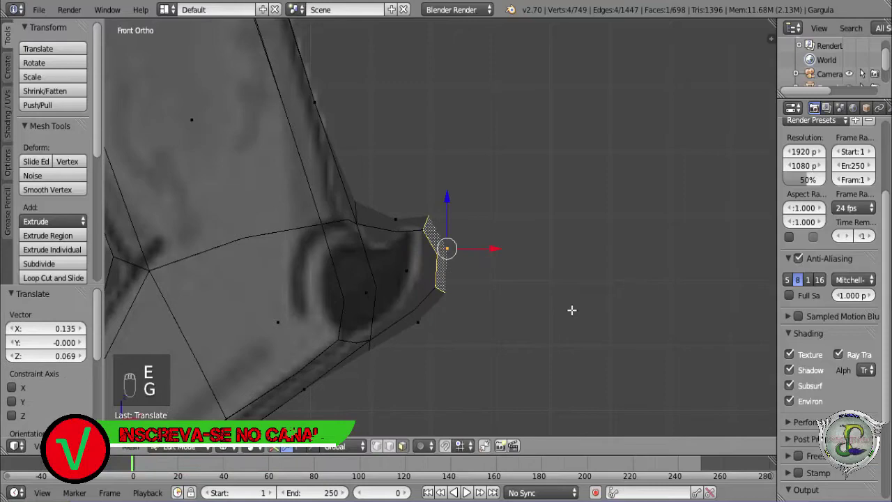
key("s")
key("r")
key("g")
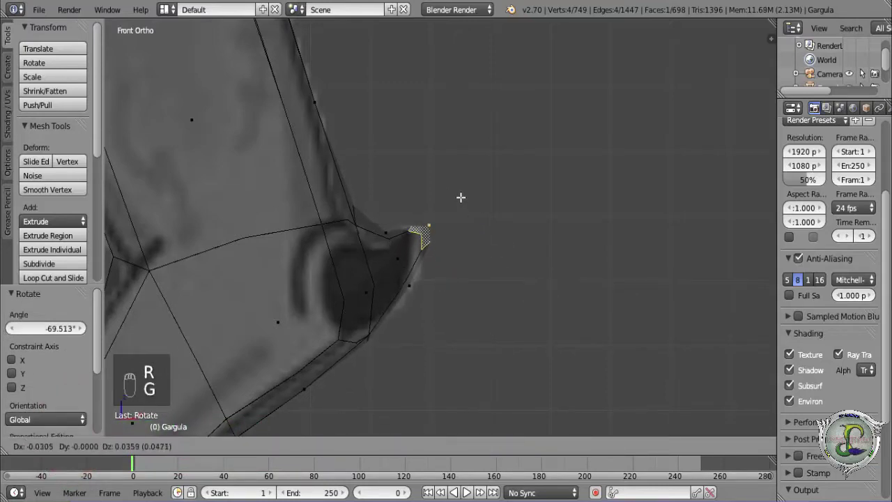
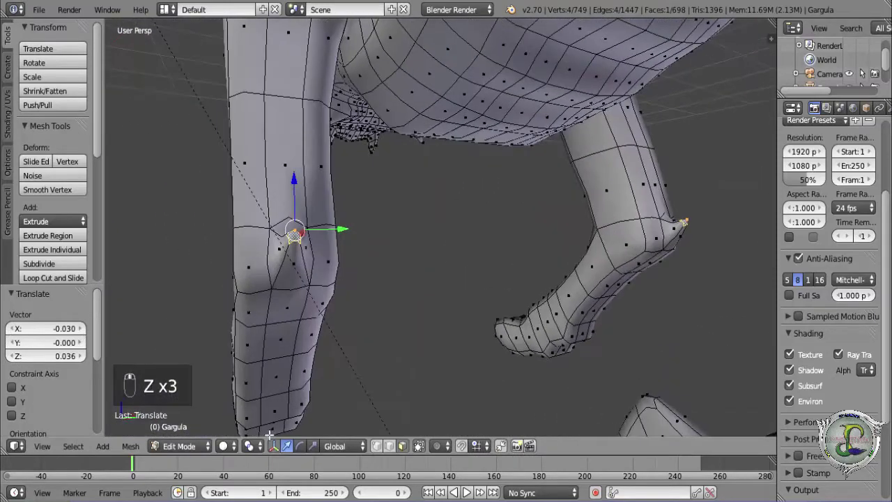
Round the ring of vertices around the elbow spur into a circle with LoopTools and enlarge it.
left_click(819, 429)
key("a")
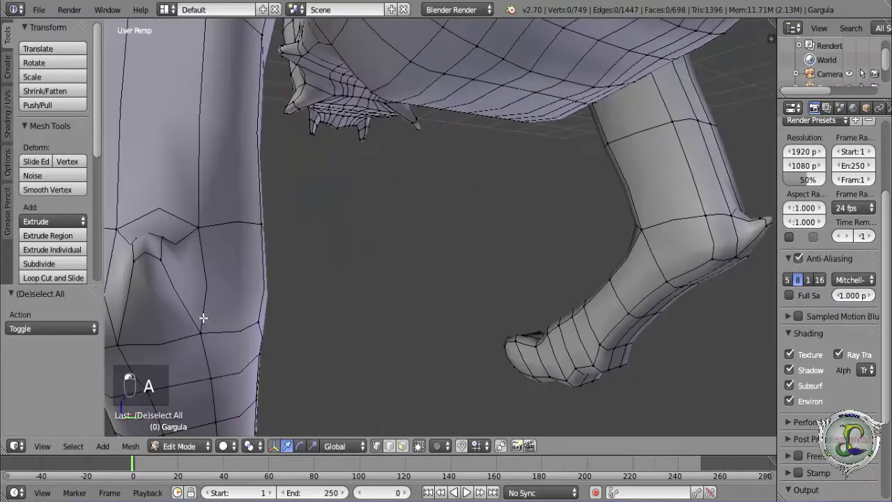
key("w")
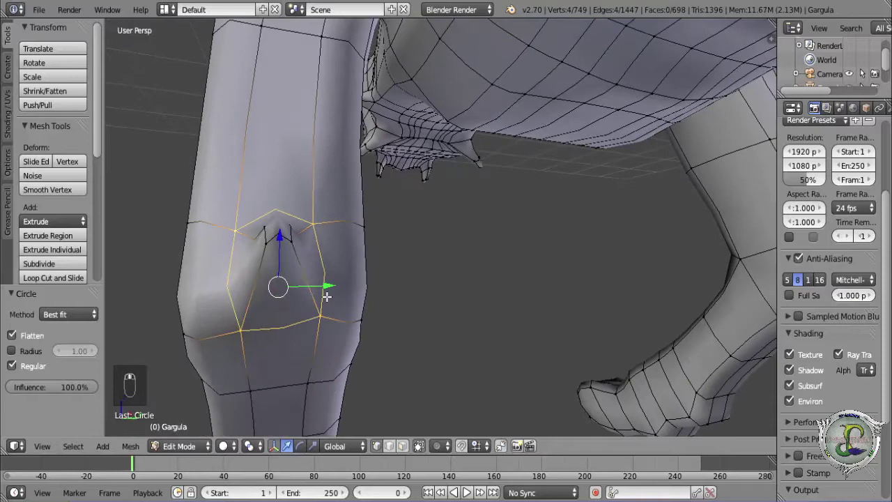
key("s")
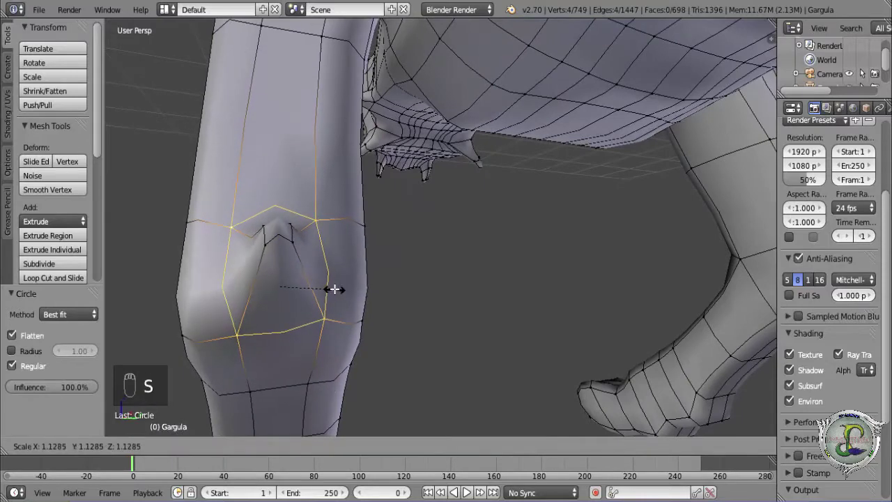
key("ctrl+r")
Cut a new edge loop across the leg beside the spur.
middle_click(819, 429)
middle_click(819, 429)
middle_click(819, 429)
left_click_drag(819, 429, 819, 429)
key("KP_1")
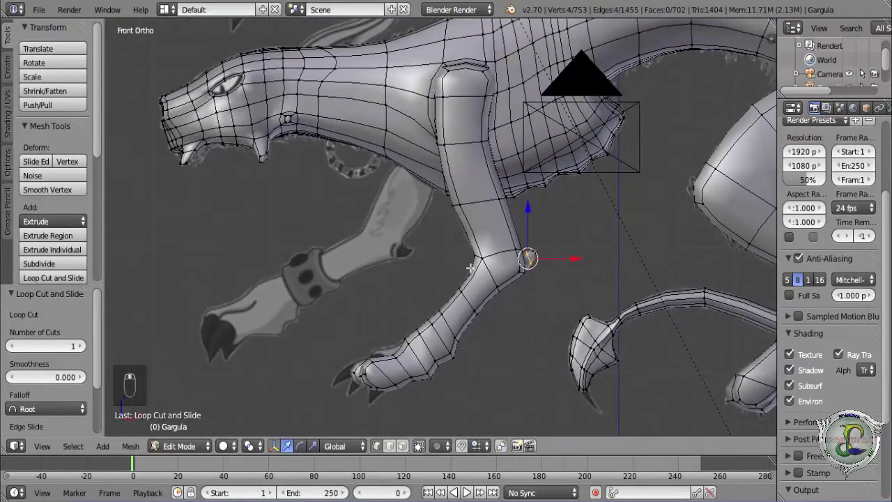
Frame the whole creature and nudge neck vertices toward the reference before cutting.
middle_click(819, 429)
key("z")
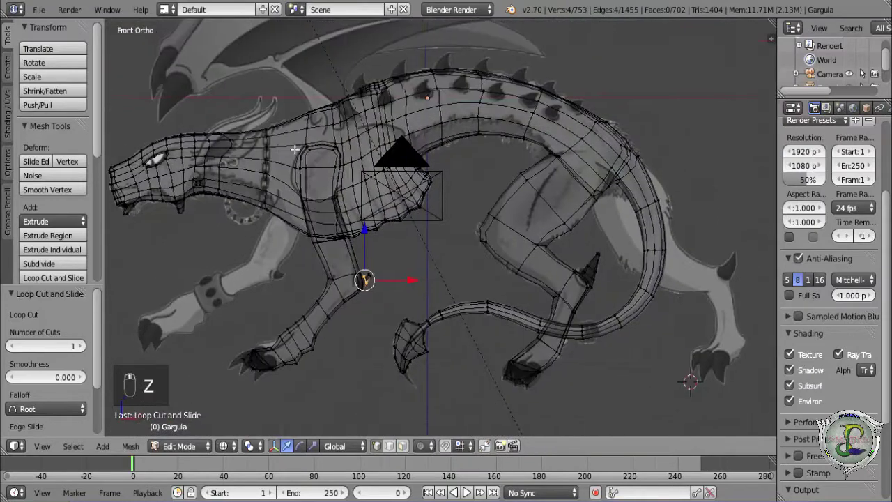
left_click_drag(819, 429, 819, 429)
key("a")
middle_click(819, 429)
key("z")
left_click_drag(819, 429, 819, 429)
key("g")
left_click(819, 429)
Cut a new edge loop across the neck behind the head and slide it into position.
key("g")
left_click(819, 429)
middle_click(819, 429)
key("ctrl+r")
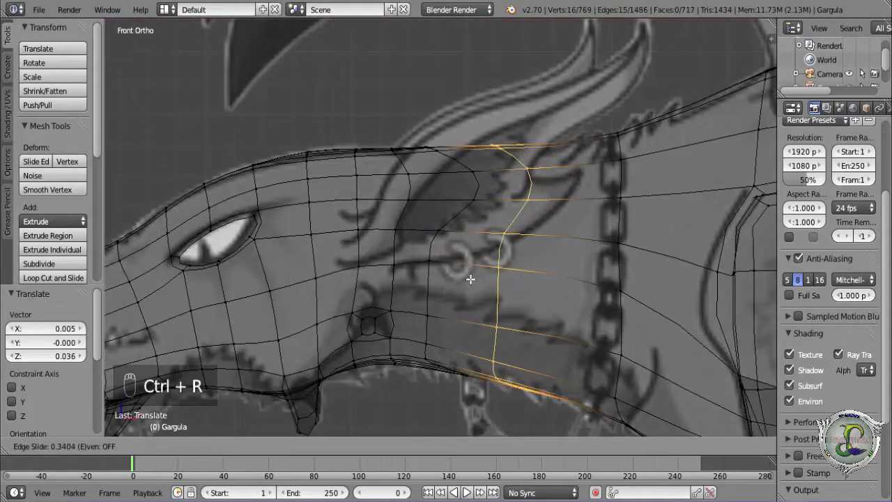
left_click(819, 429)
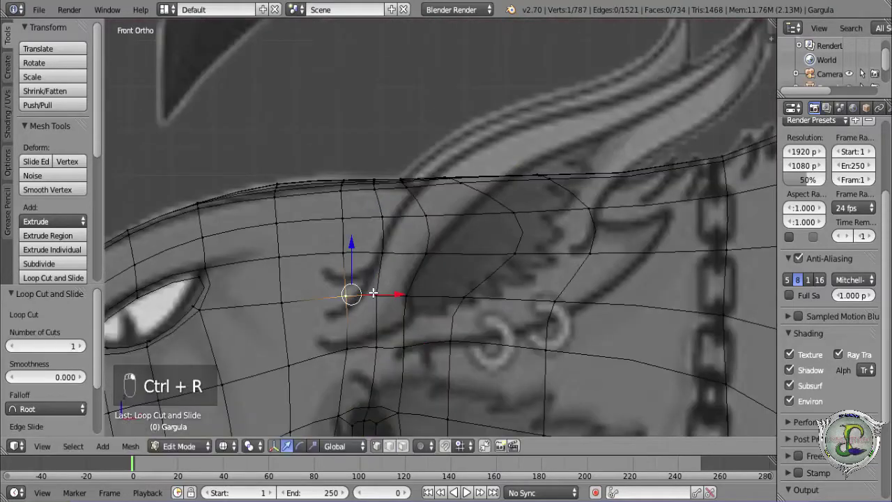
Shift head vertices, try filling a face between them, then undo the fill.
key("g")
left_click(819, 429)
key("g")
key("g")
key("g")
key("g")
key("g")
left_click(819, 429)
key("f")
left_click(820, 430)
key("ctrl+z")
key("ctrl+z")
Reposition several vertices behind the eye, checking them from front view in wireframe.
left_click(819, 429)
key("g")
left_click(819, 429)
key("g")
left_click(819, 429)
key("g")
key("g")
left_click(819, 429)
key("g")
left_click_drag(819, 429, 819, 430)
key("z")
key("KP_1")
key("z")
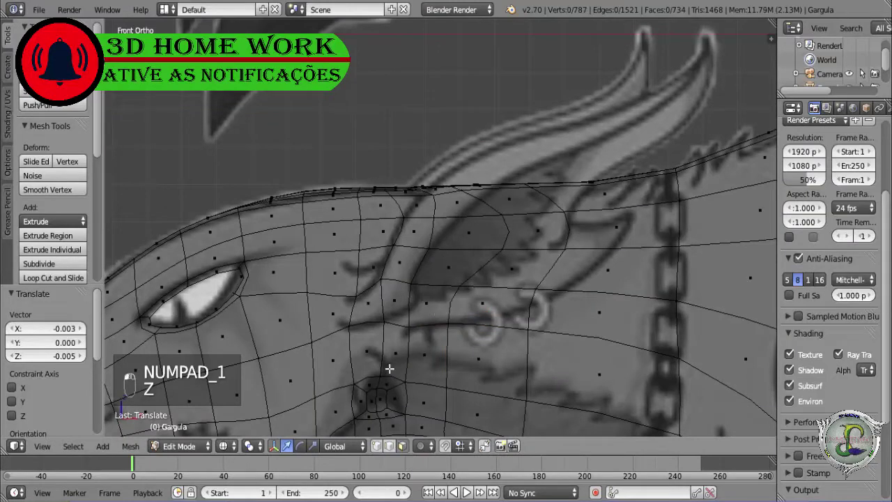
left_click_drag(819, 429, 819, 429)
middle_click(819, 429)
key("a")
left_click(820, 429)
Add a loop cut on the side of the head and move its vertices along the horn outline.
right_click(819, 430)
key("g")
left_click(819, 429)
key("g")
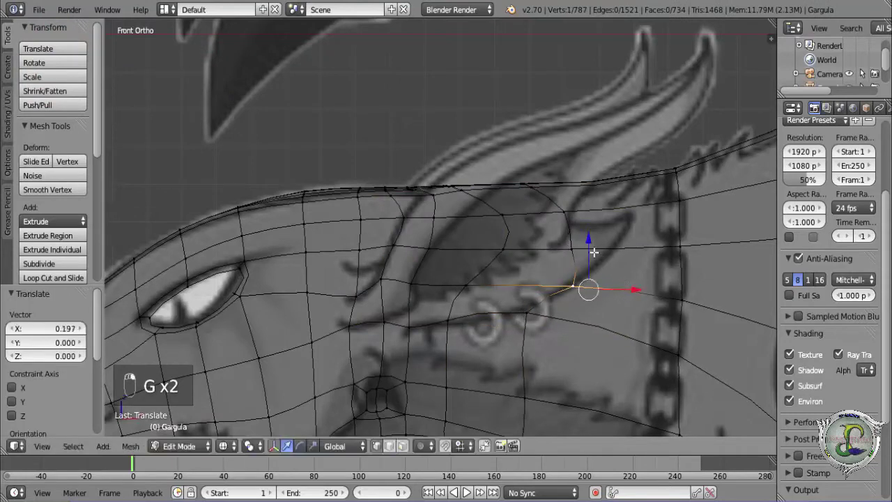
key("g")
middle_click(819, 429)
key("g")
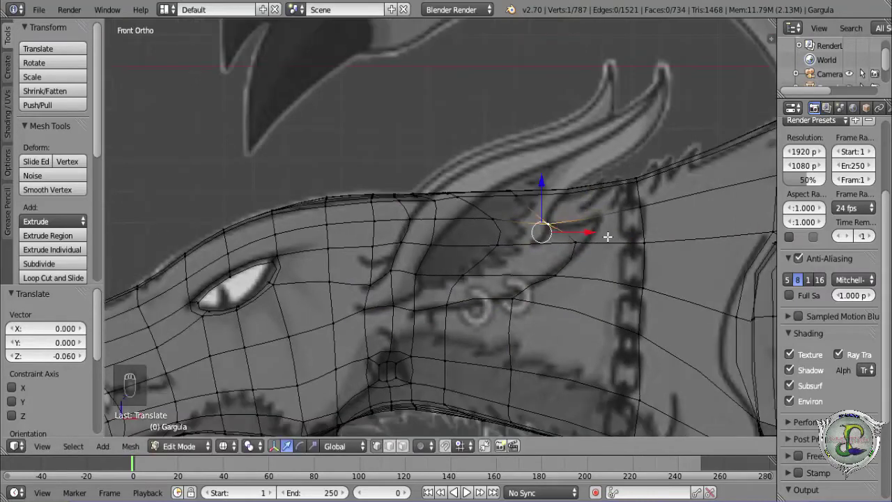
key("ctrl+r")
key("g")
key("g")
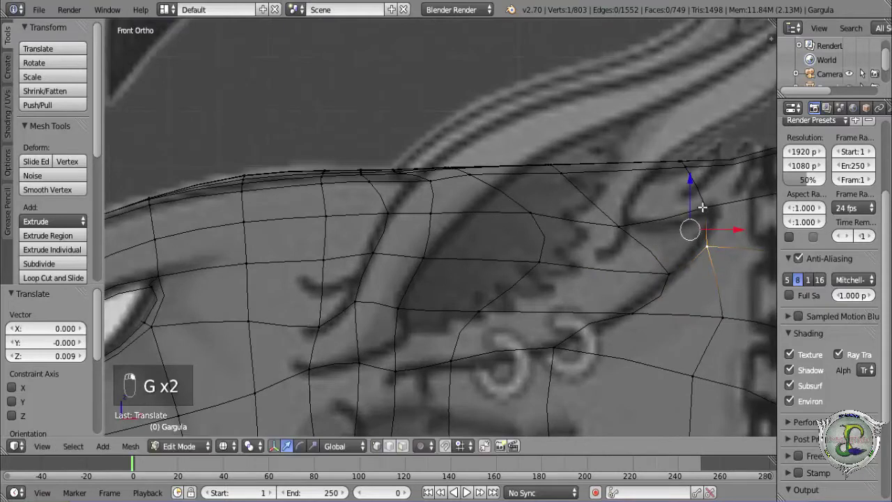
key("g")
key("g")
left_click(819, 429)
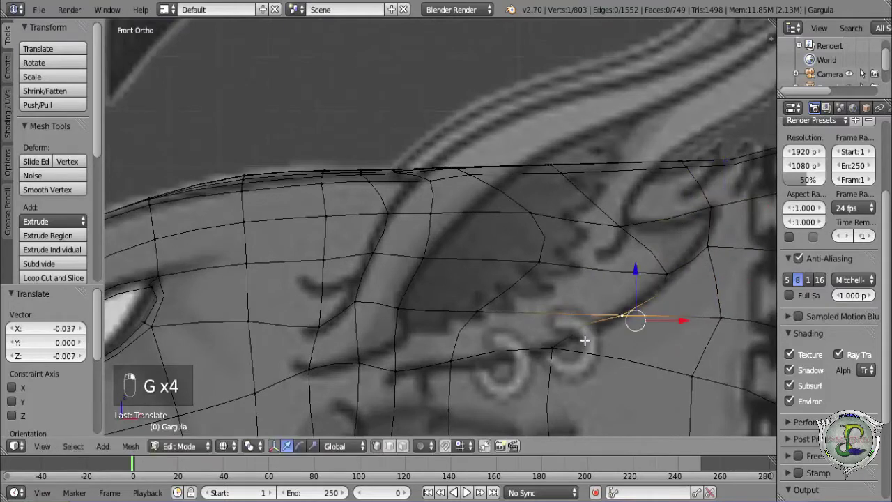
Slide the remaining side-of-head vertices so the edges trace the horn outline markings.
key("g")
key("g")
left_click(819, 429)
key("g")
key("g")
left_click(819, 429)
key("g")
left_click(819, 429)
key("g")
key("g")
key("g")
key("g")
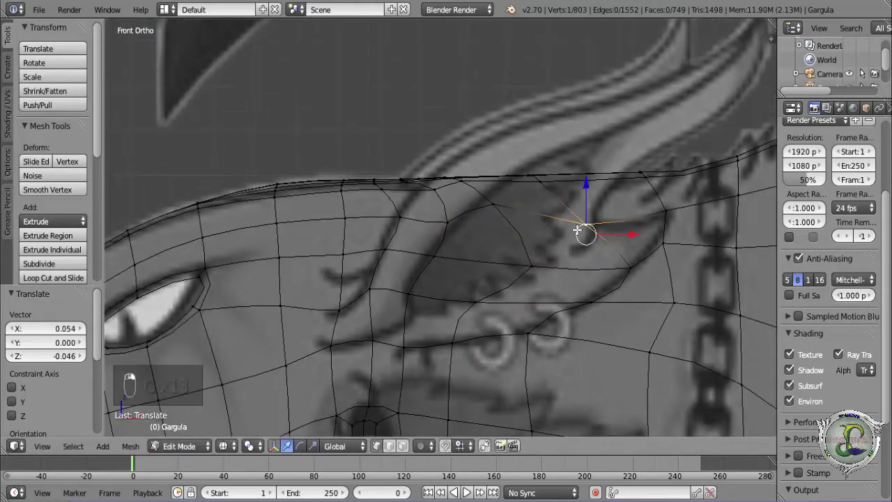
key("g")
key("z")
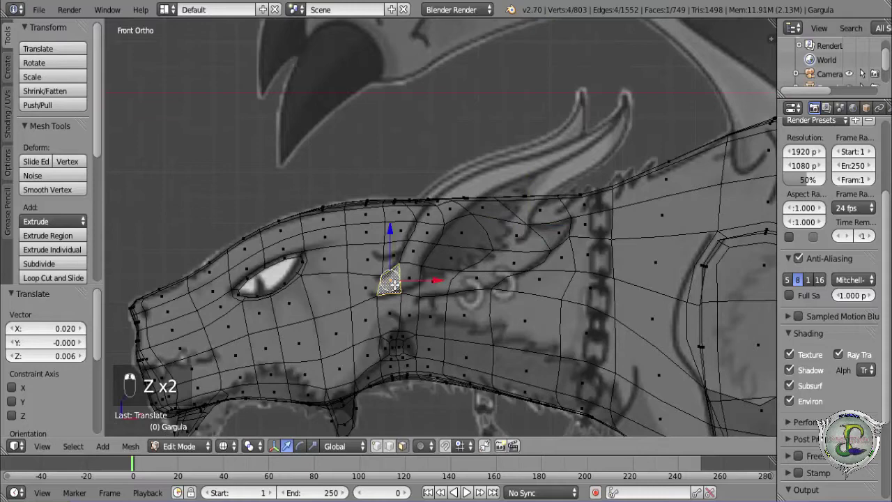
Select the horn-base faces on both sides of the head, checking them in front view.
right_click(819, 429)
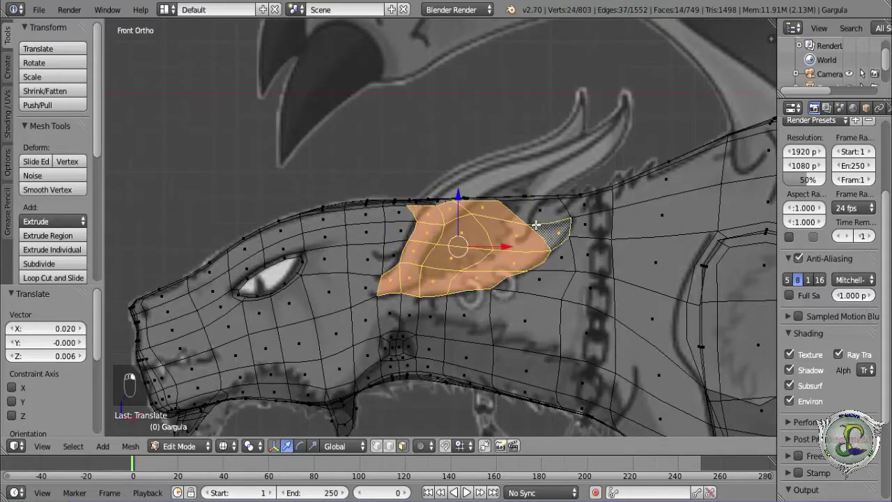
key("z")
middle_click(819, 429)
key("KP_1")
key("z")
key("z")
key("z")
key("z")
middle_click(820, 429)
key("KP_1")
key("z")
key("z")
Extrude the horn-base faces and raise them straight up along Z, undoing one stray move.
key("e")
left_click(819, 429)
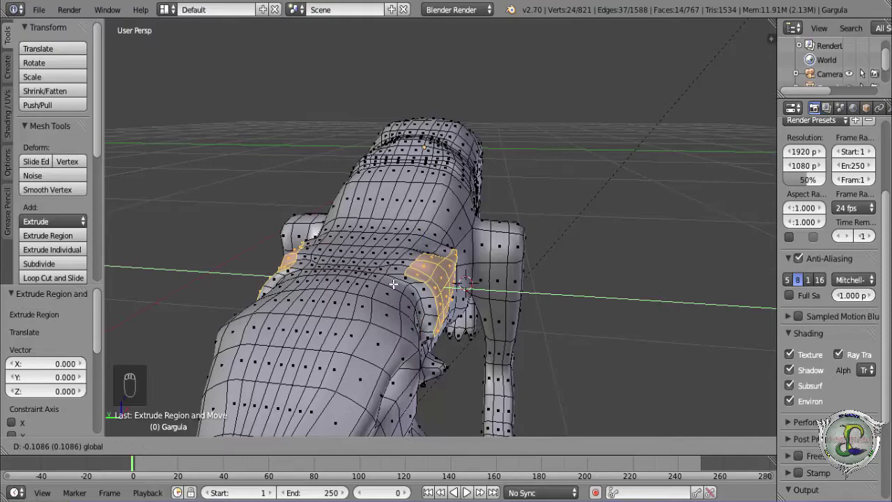
key("KP_1")
key("z")
left_click(820, 429)
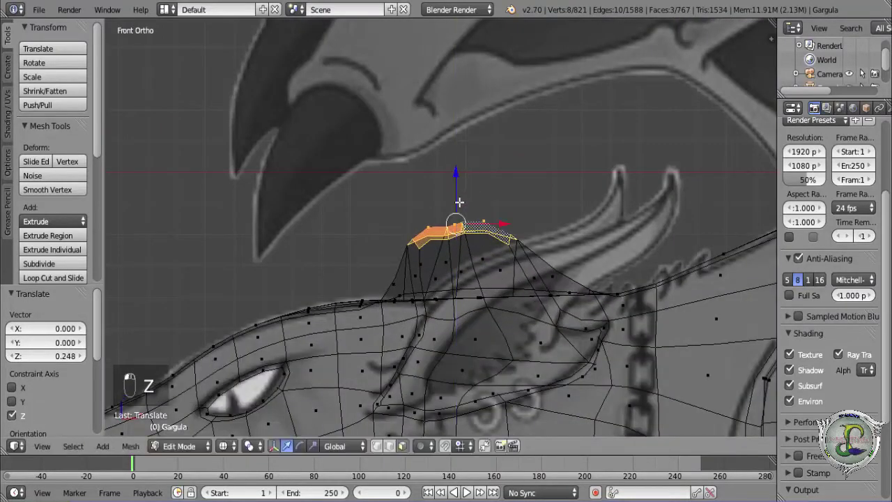
key("z")
middle_click(819, 429)
key("ctrl+z")
middle_click(819, 429)
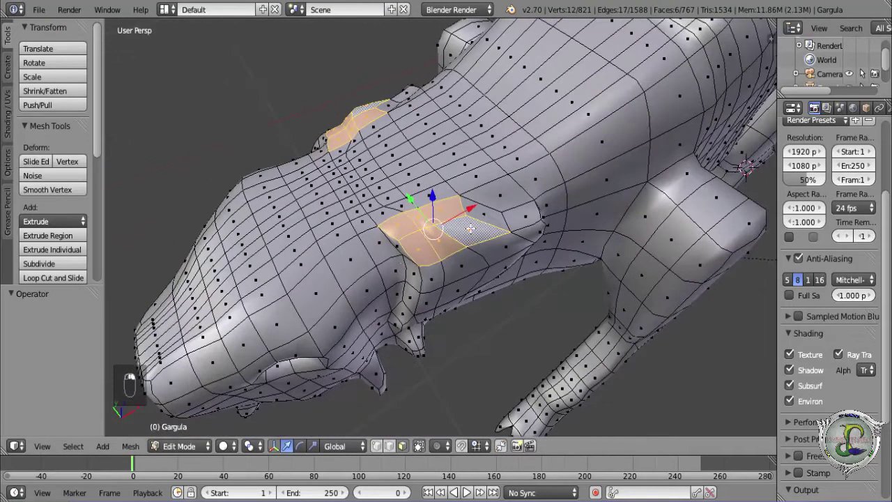
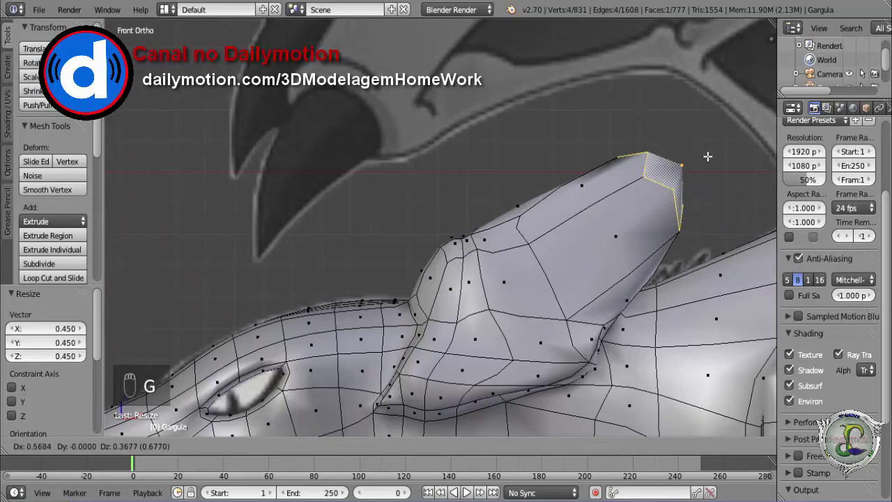
Scale the horn tip down toward a point, checking it in wireframe.
key("z")
key("s")
key("z")
middle_click(819, 429)
key("z")
left_click_drag(819, 429, 820, 429)
left_click_drag(819, 429, 819, 429)
left_click(819, 429)
Select vertices on one side of the spike base and slide them into line.
right_click(819, 430)
middle_click(819, 429)
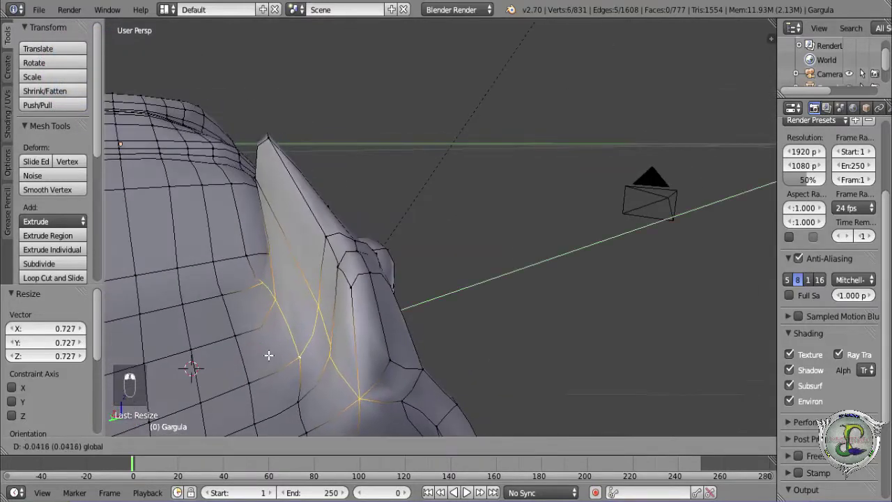
left_click_drag(820, 429, 820, 429)
middle_click(819, 429)
right_click(819, 429)
left_click(819, 429)
right_click(819, 429)
left_click(819, 429)
middle_click(820, 429)
middle_click(820, 429)
left_click_drag(819, 429, 819, 429)
left_click_drag(819, 429, 820, 430)
Reposition further vertices around the spike base, orbiting to check the flow.
middle_click(819, 429)
right_click(820, 429)
left_click(819, 429)
middle_click(819, 429)
middle_click(819, 429)
left_click_drag(819, 430, 819, 429)
middle_click(819, 429)
left_click_drag(819, 429, 819, 429)
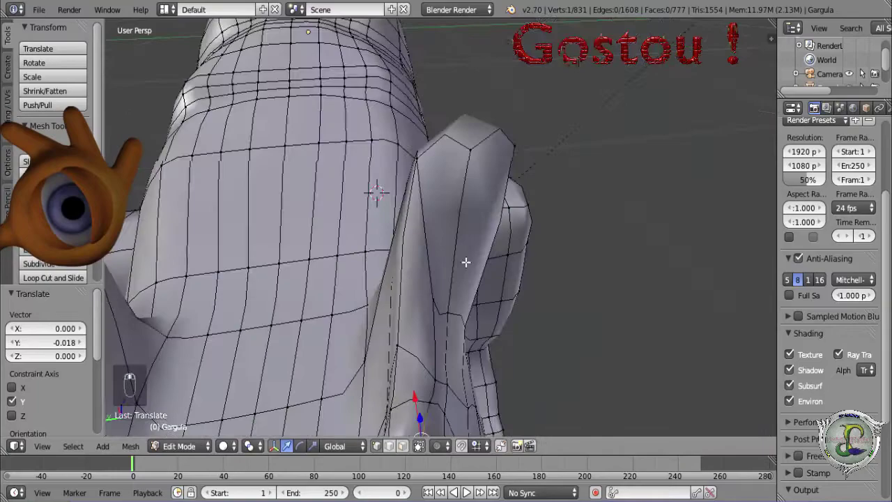
left_click_drag(819, 429, 819, 429)
middle_click(819, 429)
scroll("down", 3)
middle_click(819, 429)
From Front Ortho view in wireframe, adjust vertices at the foot of the spike.
key("KP_1")
key("z")
key("z")
key("z")
left_click(820, 429)
middle_click(819, 429)
left_click(819, 429)
left_click_drag(819, 429, 819, 429)
middle_click(819, 429)
Slide the remaining base vertices along the Y axis to even out the topology.
right_click(819, 429)
left_click(819, 429)
middle_click(819, 429)
right_click(819, 429)
left_click(819, 429)
middle_click(819, 430)
left_click(819, 429)
left_click_drag(819, 429, 819, 429)
left_click(819, 429)
left_click_drag(819, 429, 819, 429)
Nudge vertices with G, then knife-cut new edges where the spike meets the body.
key("g")
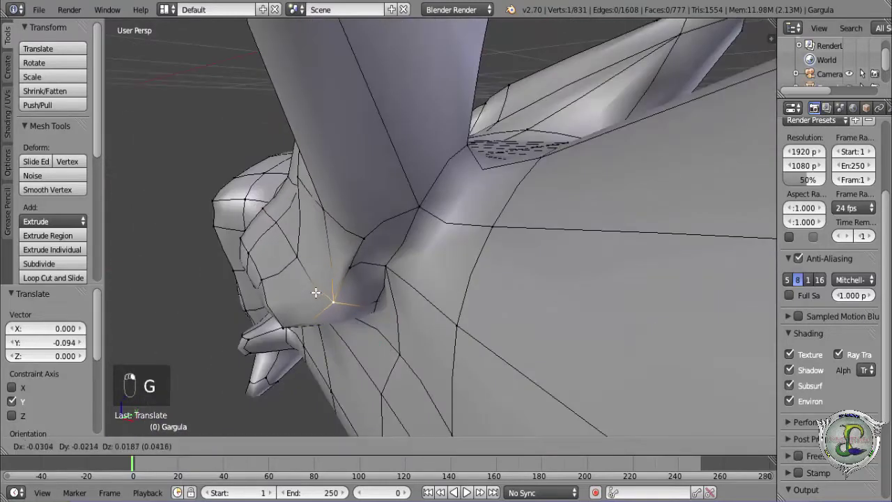
key("g")
key("g")
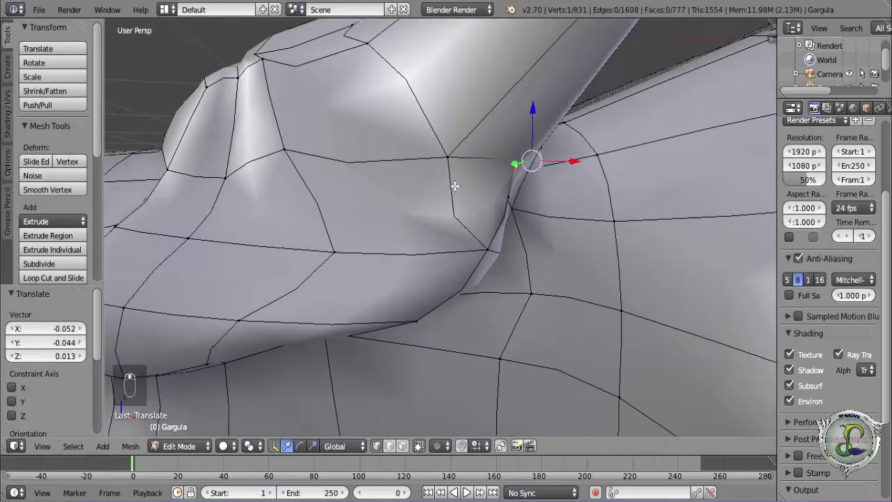
key("k")
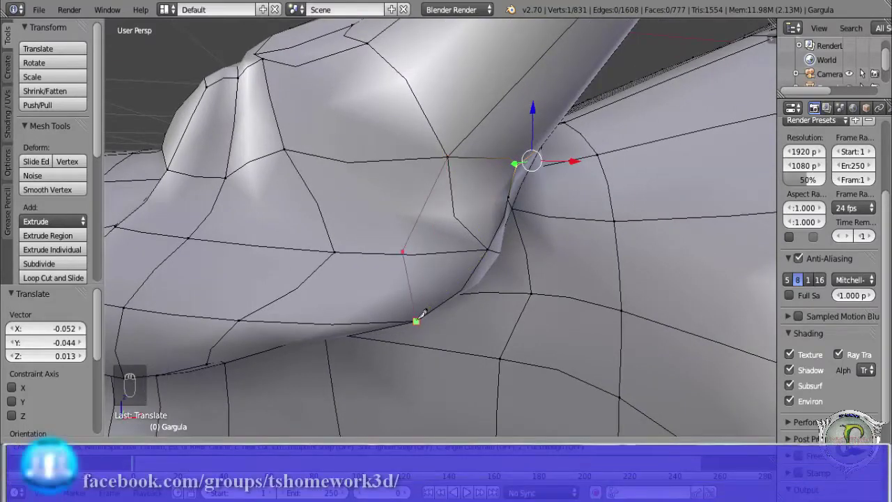
key("a")
left_click(819, 429)
middle_click(819, 429)
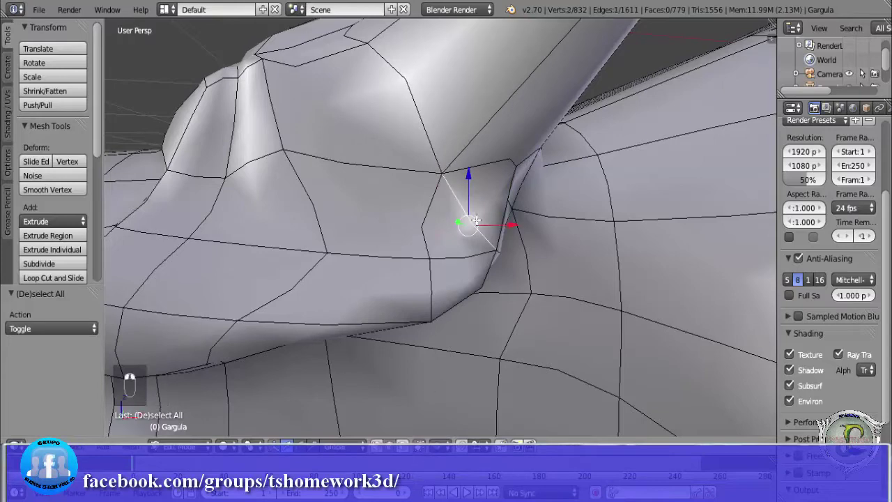
right_click(819, 429)
Dissolve the extra edge and knife-cut again so a face fills the gap at the base.
key("x")
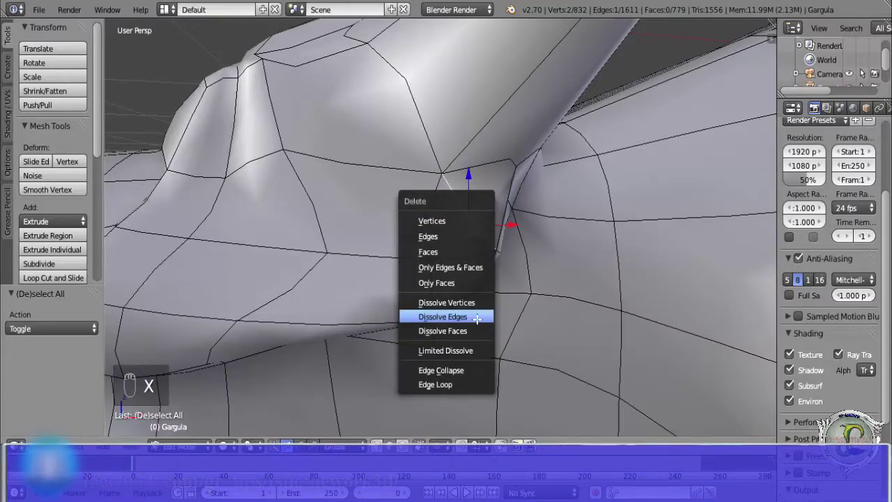
key("x")
left_click_drag(819, 429, 819, 429)
key("k")
key("k")
left_click_drag(820, 429, 819, 430)
left_click(820, 429)
left_click_drag(819, 429, 819, 429)
Fill a face at the spike joint, undo it and reselect the area in wireframe.
key("f")
key("z")
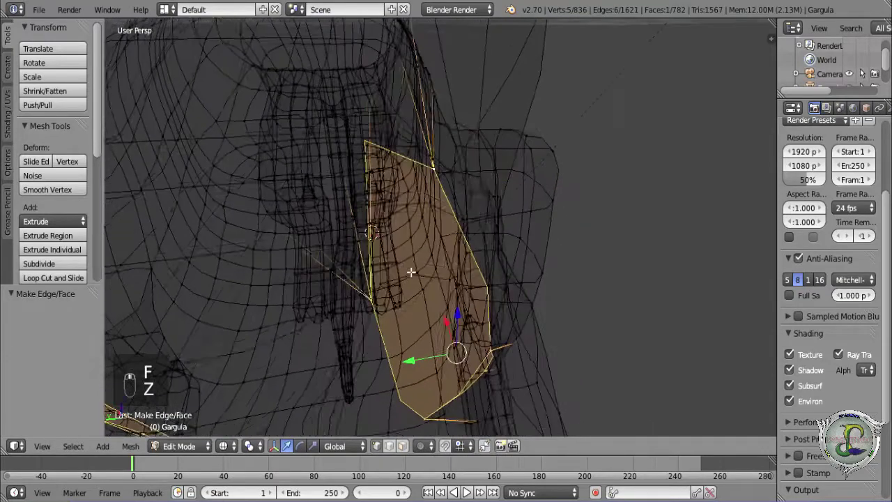
key("ctrl+z")
key("ctrl+z")
key("a")
key("z")
left_click(819, 429)
Knife-cut across the spike and fill the resulting gap with a new face.
key("k")
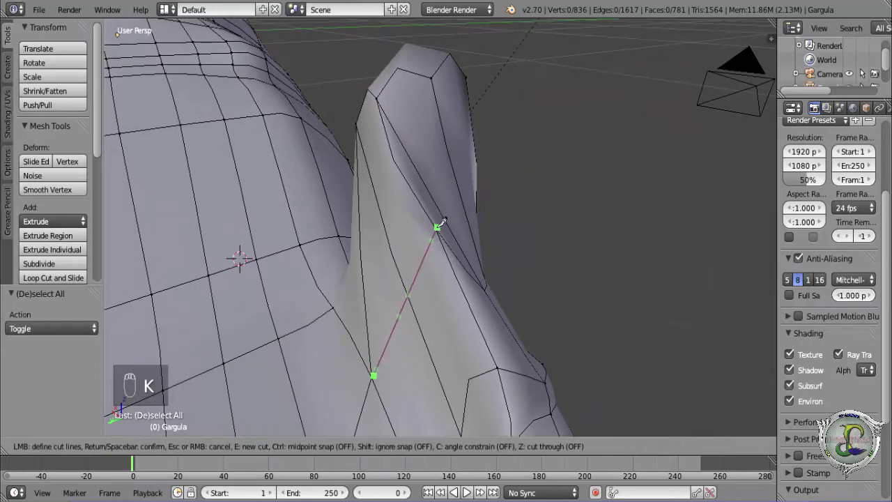
left_click(819, 429)
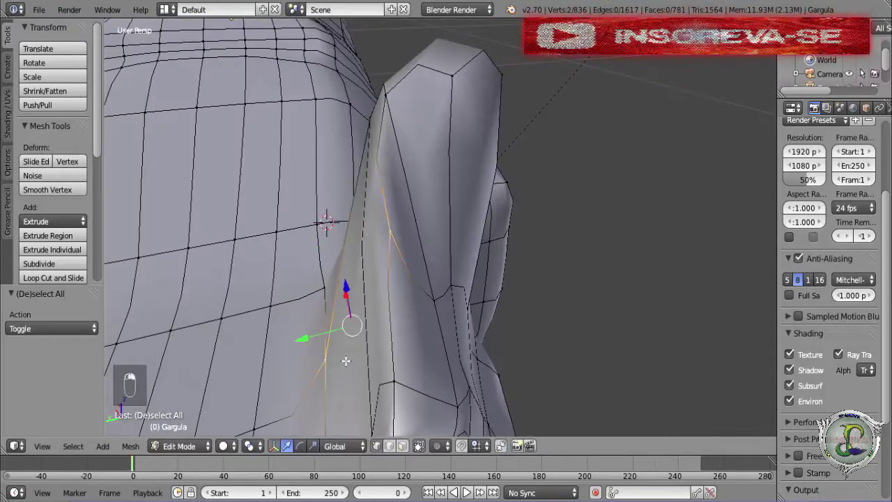
key("f")
left_click_drag(820, 429, 819, 430)
left_click(819, 429)
middle_click(819, 429)
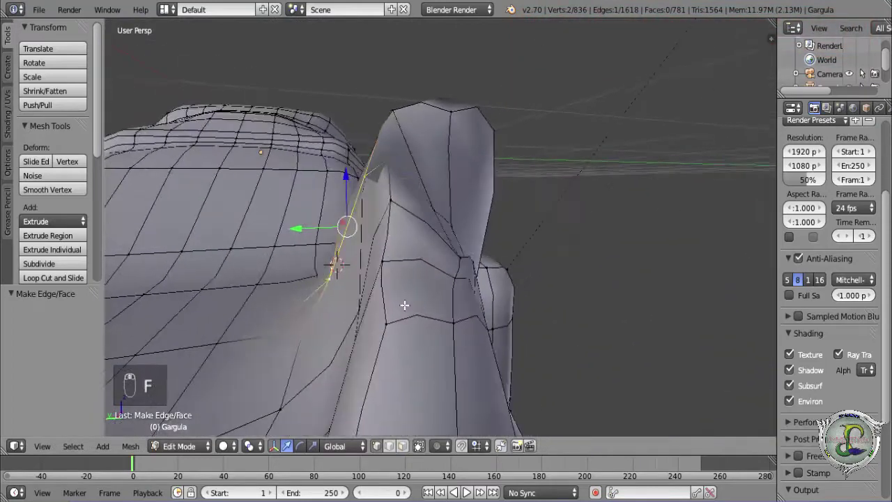
Subdivide the selected edge and merge the stray vertices At Last via the W menu.
key("w")
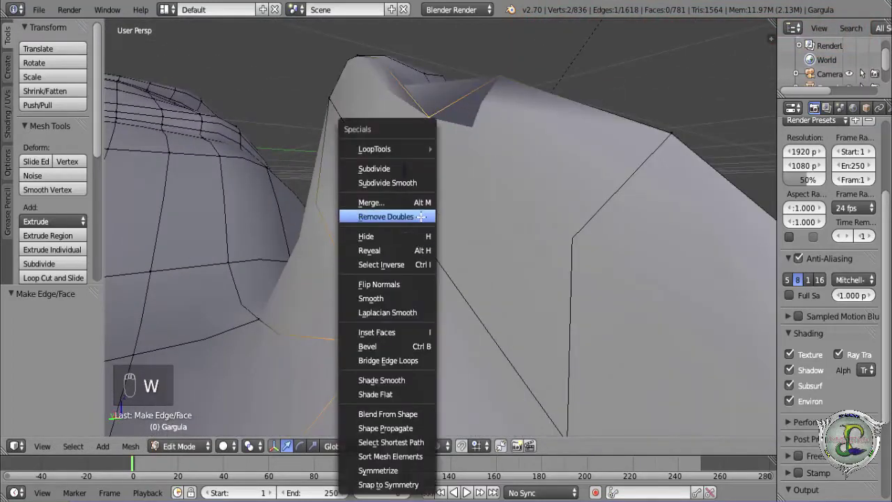
left_click(819, 430)
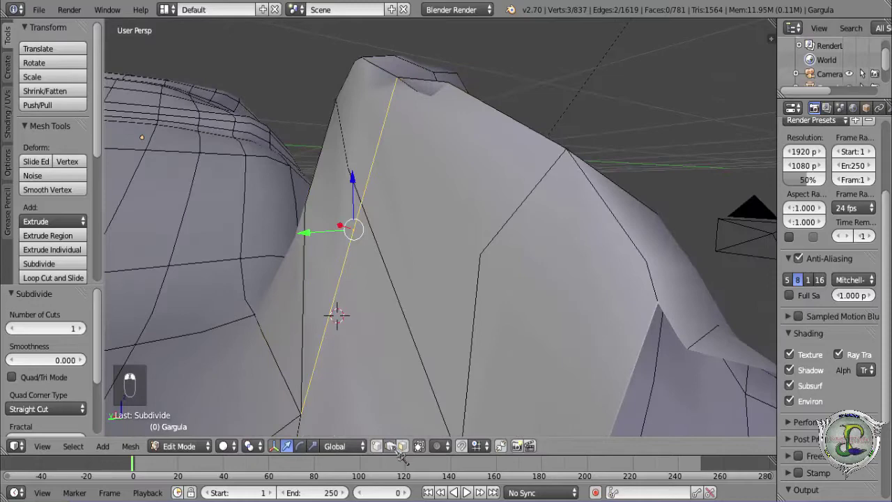
key("w")
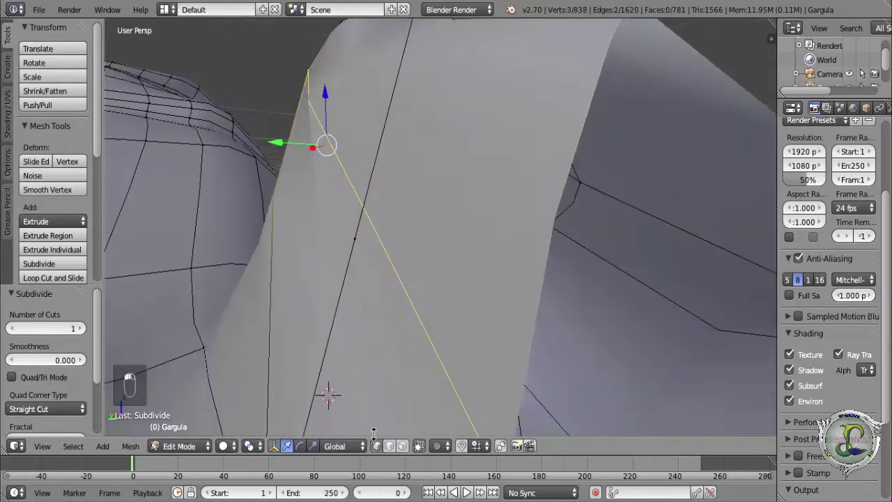
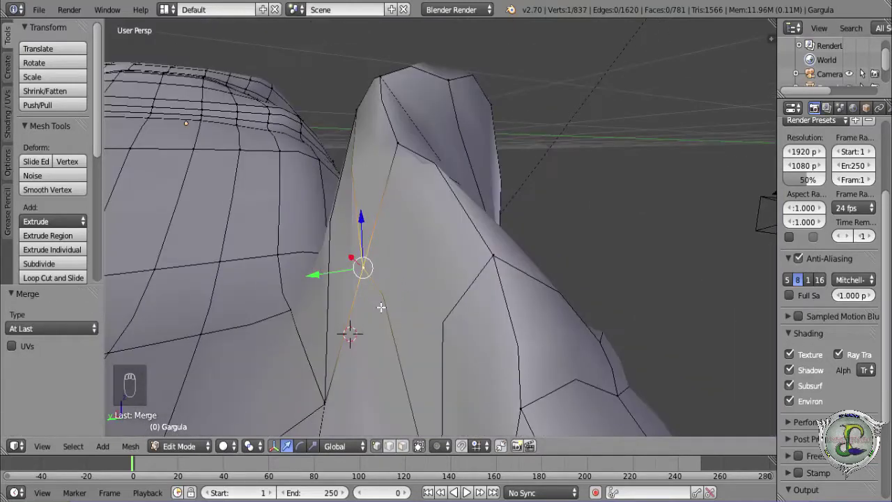
left_click(819, 429)
left_click_drag(819, 429, 819, 429)
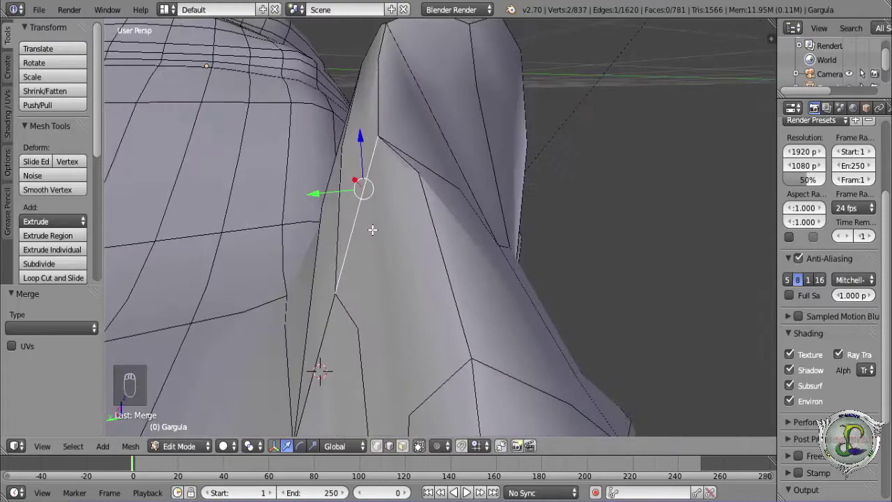
Delete the extra edges left on the spike joint.
key("x")
middle_click(819, 429)
middle_click(819, 429)
key("x")
left_click(819, 430)
middle_click(819, 429)
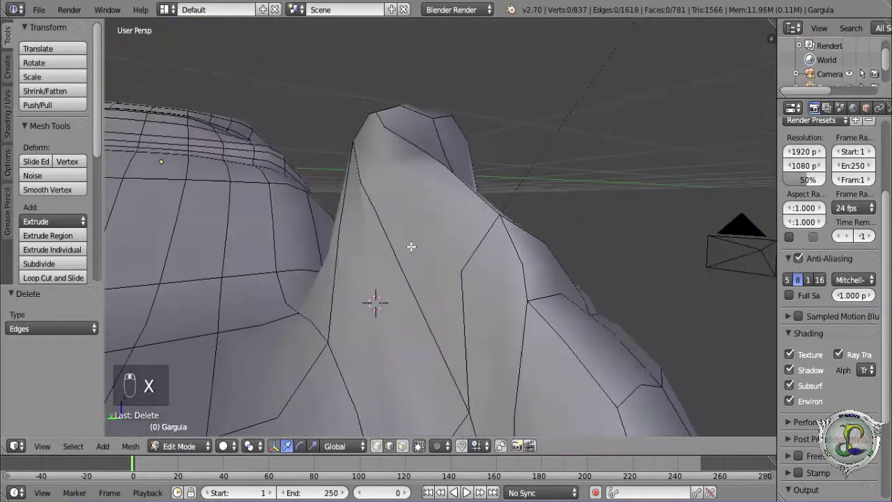
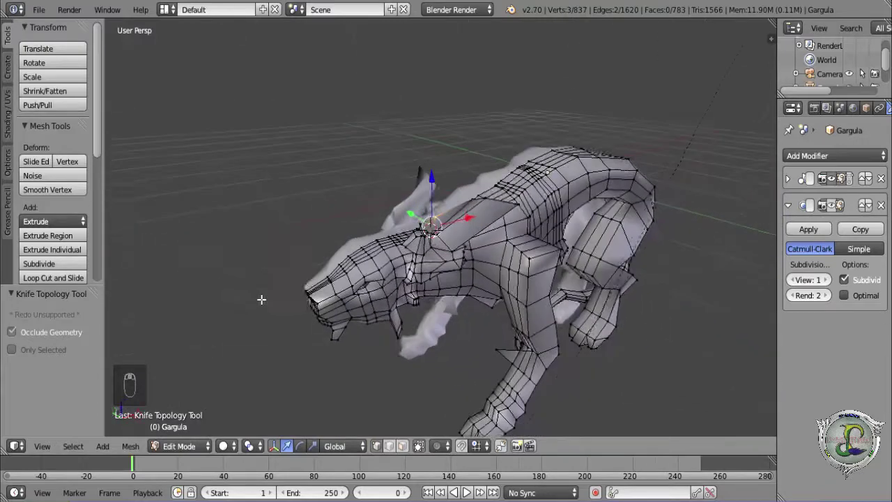
Select the whole mesh, recalculate normals with Ctrl+N and show Subsurf in edit mode.
key("a")
key("w")
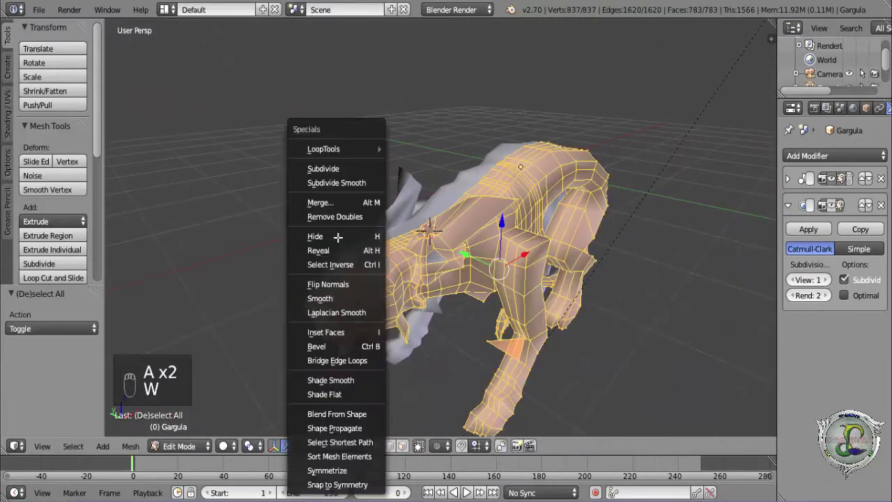
key("ctrl+n")
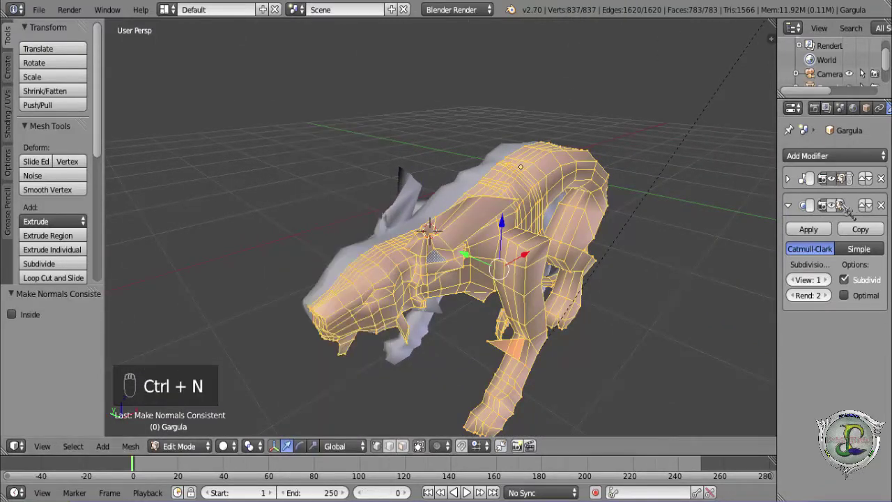
left_click(838, 208)
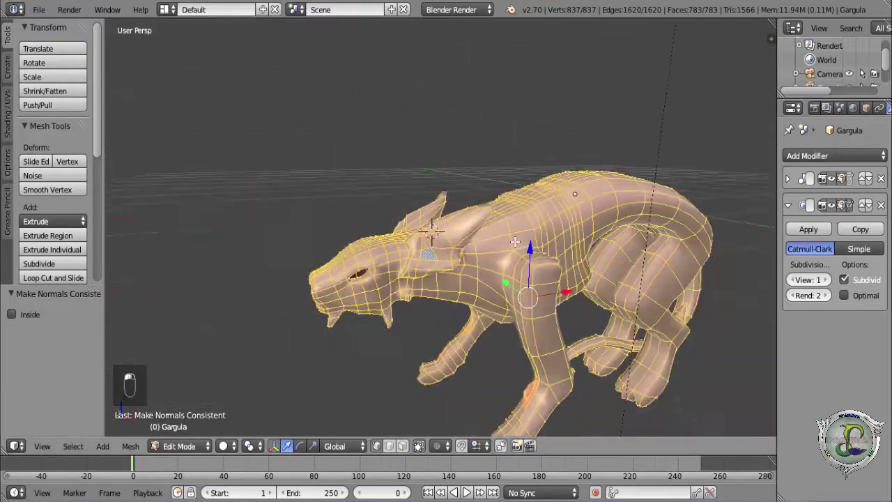
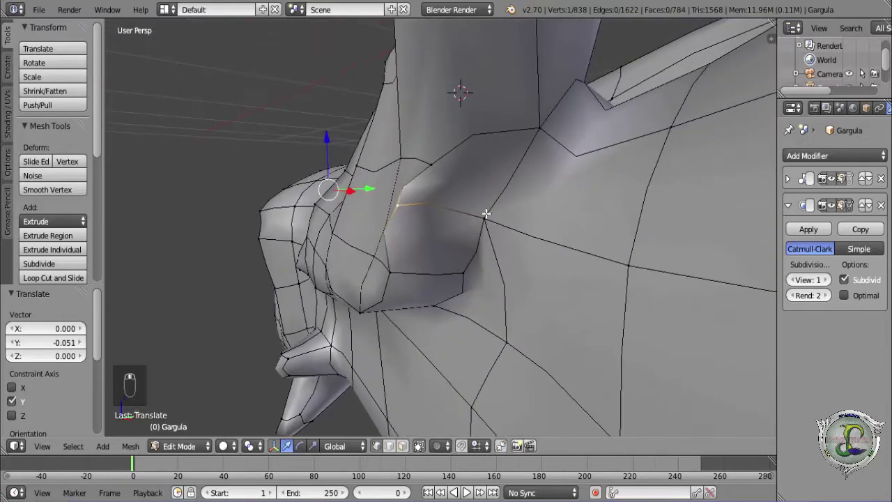
Dissolve the selected leftover vertex at the spike base.
key("x")
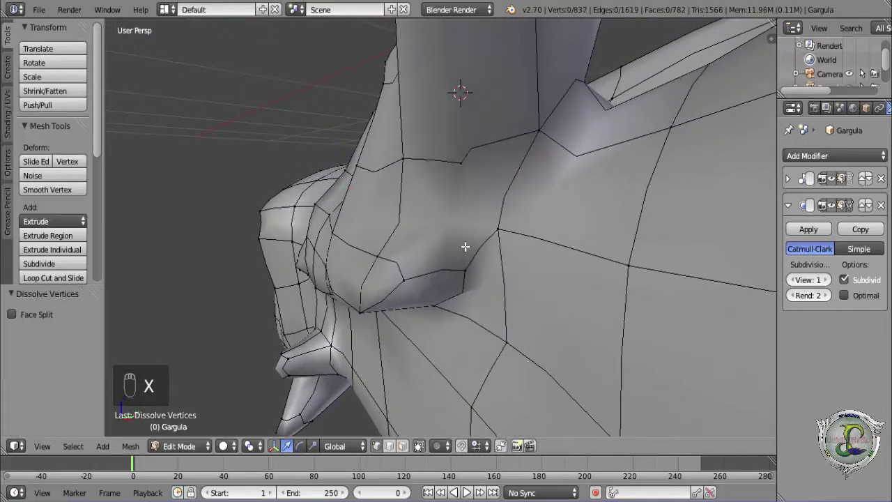
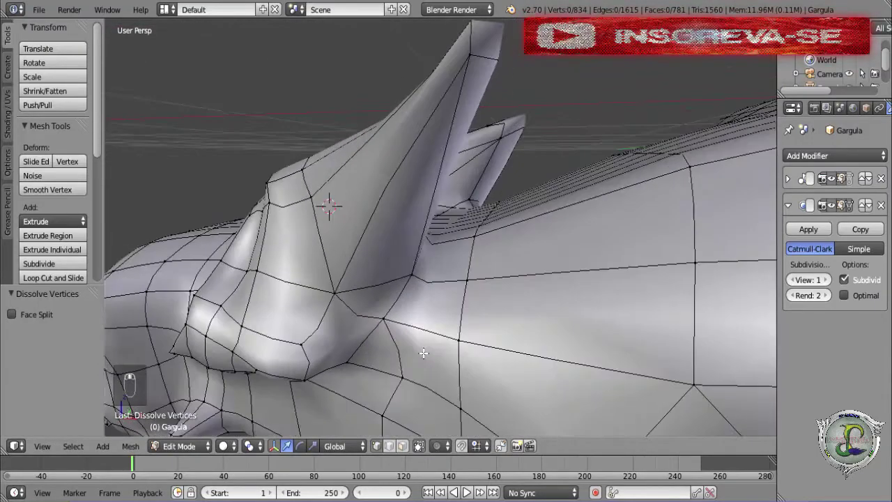
Start a knife cut for new edges near the spike base.
key("k")
key("k")
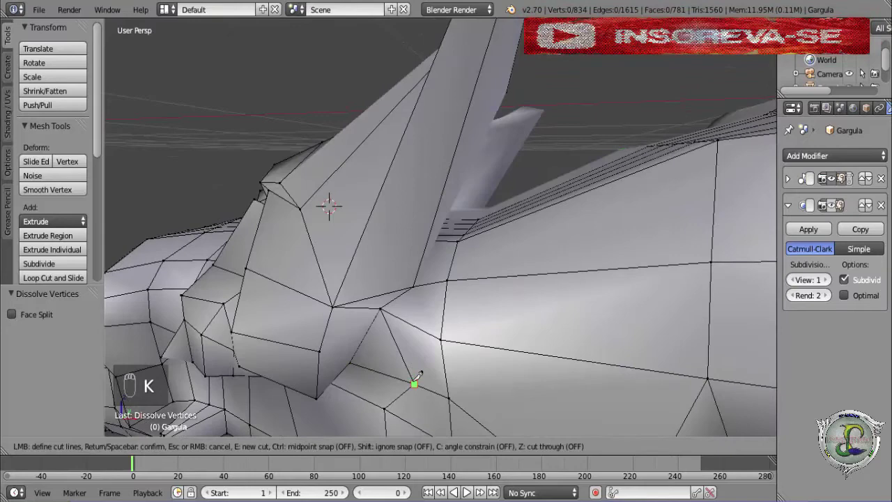
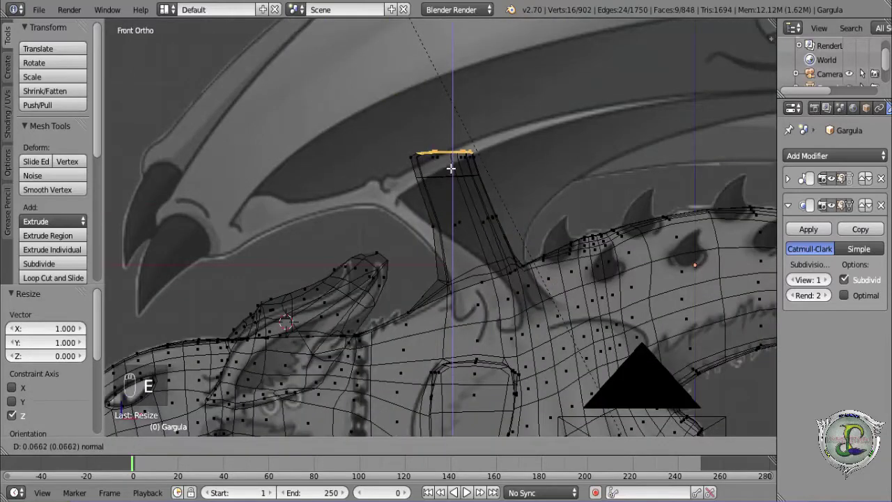
Extrude the spike tip further upward toward the reference wing arm.
key("e")
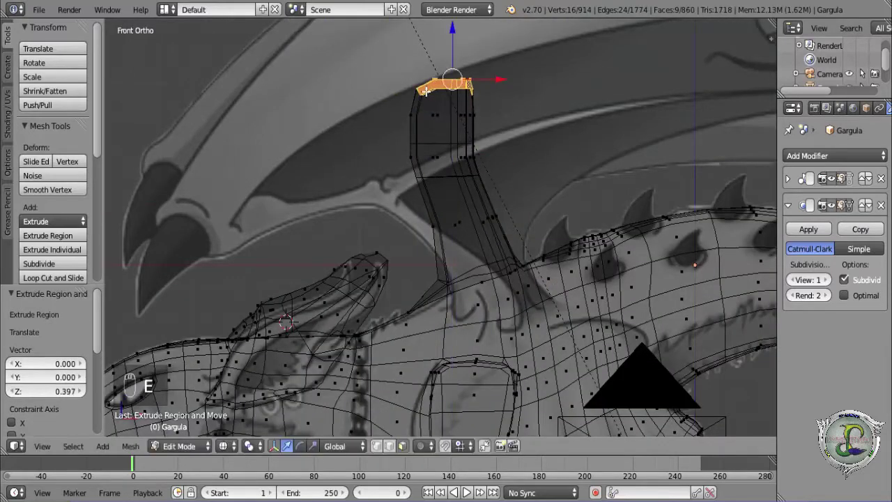
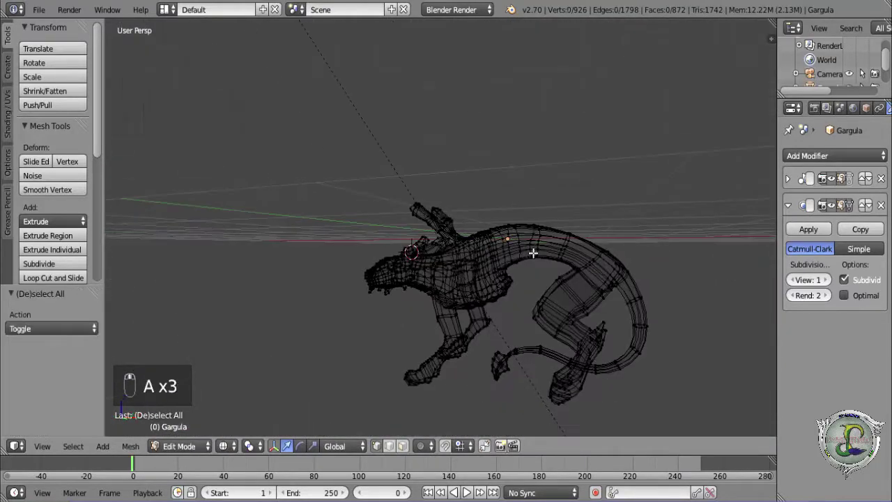
Switch the gargoyle to solid shading and render it from the Render menu.
key("z")
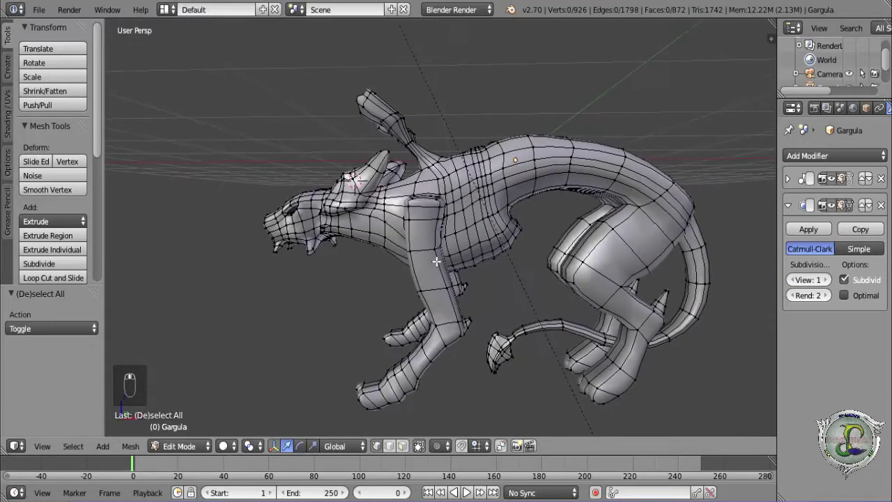
left_click_drag(43, 13, 61, 118)
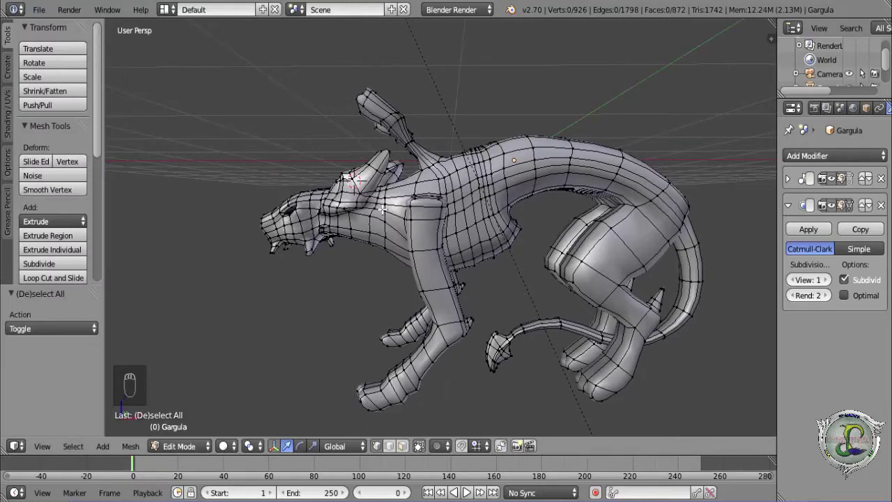